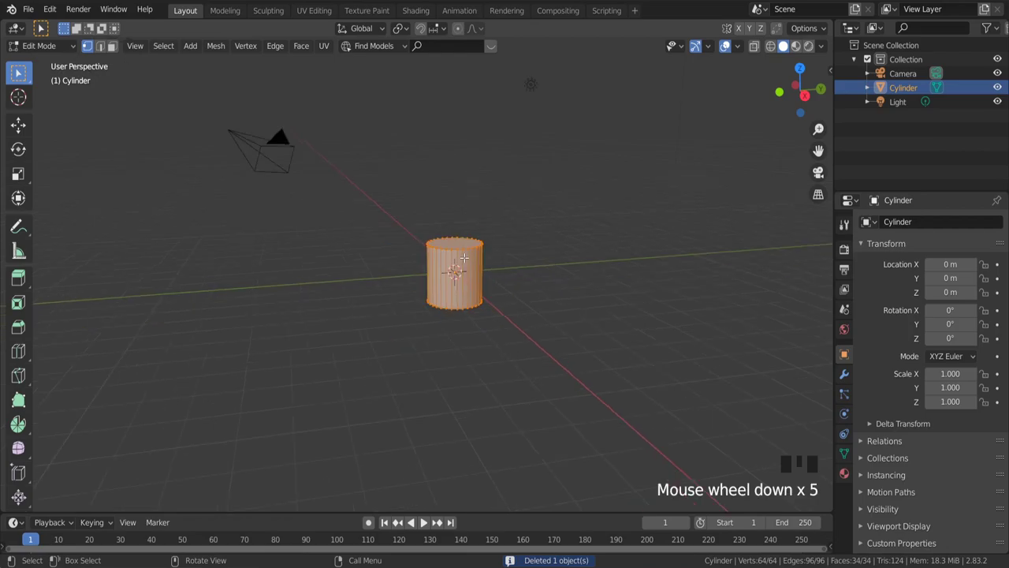
Stretch the cylinder tall along Z and add two horizontal loop cuts around it
key("s")
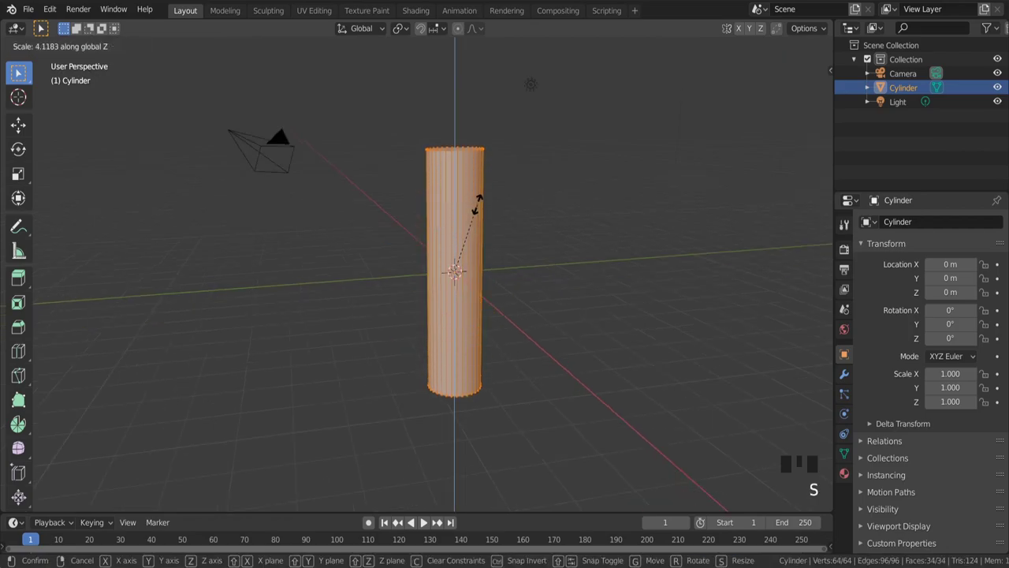
scroll("up", 3)
key("ctrl+r")
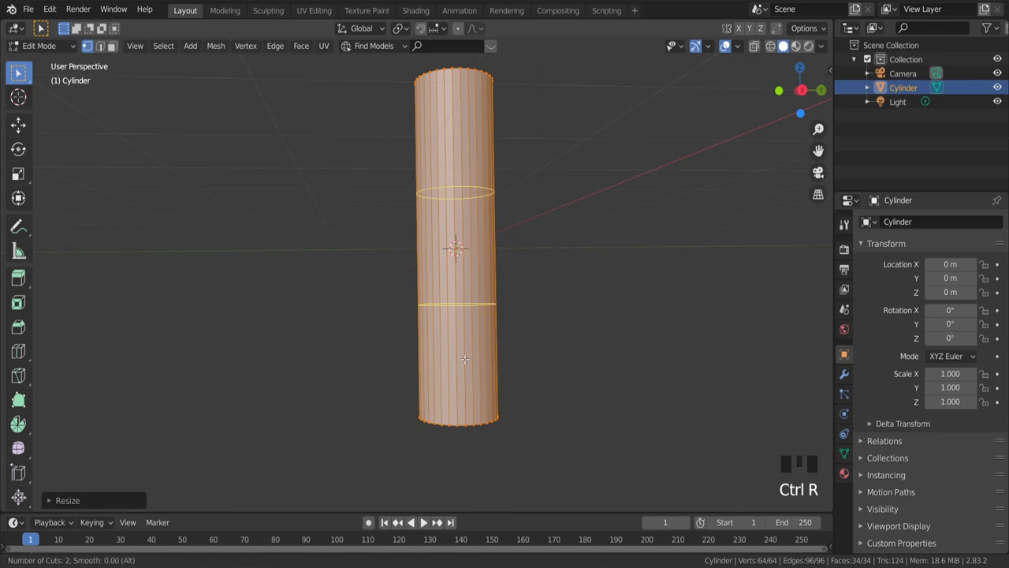
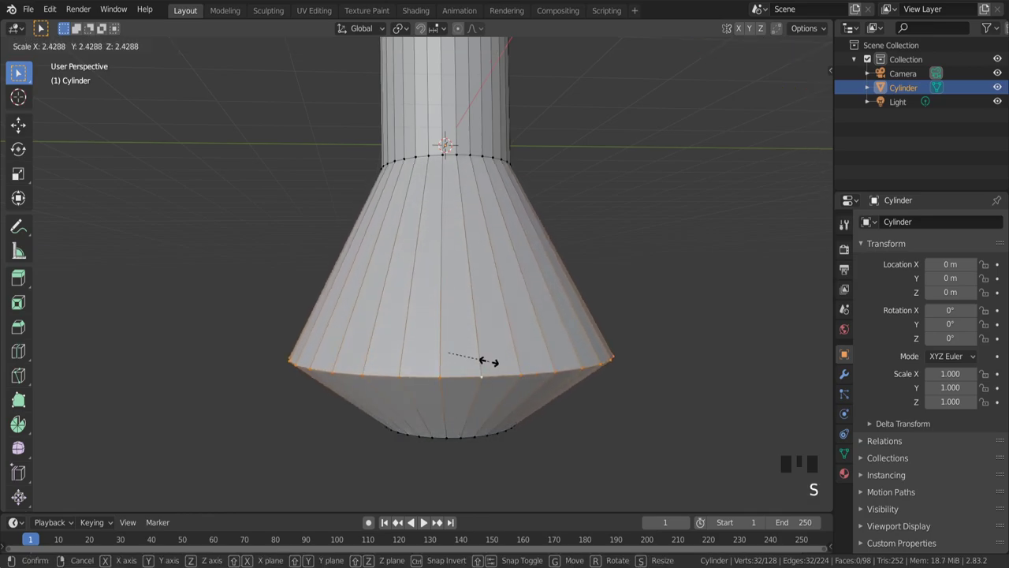
scroll("down", 3)
scroll("up", 3)
Scale the lower loops outward and bevel them into a smooth rounded bulb
key("ctrl+b")
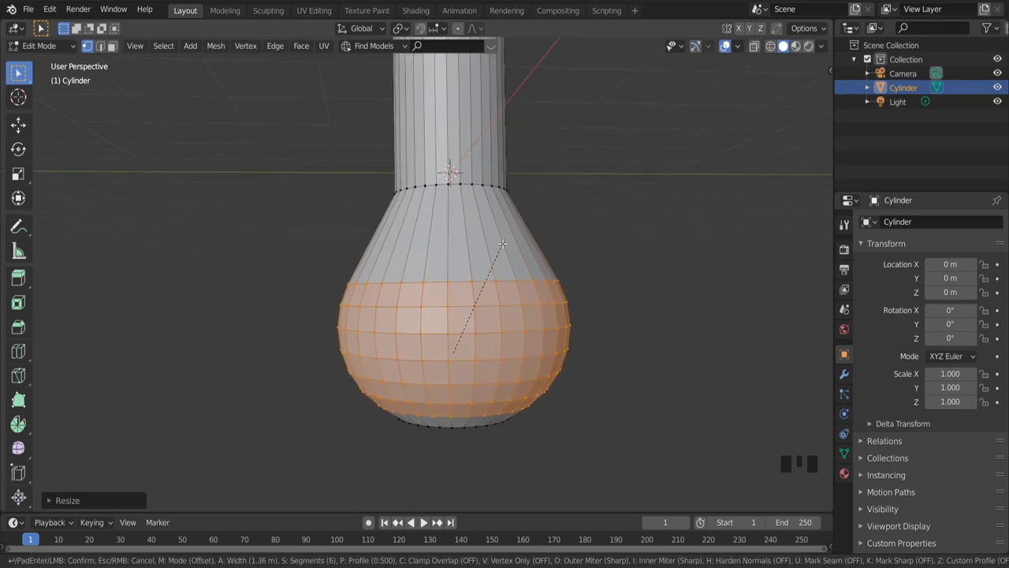
scroll("down", 3)
scroll("up", 3)
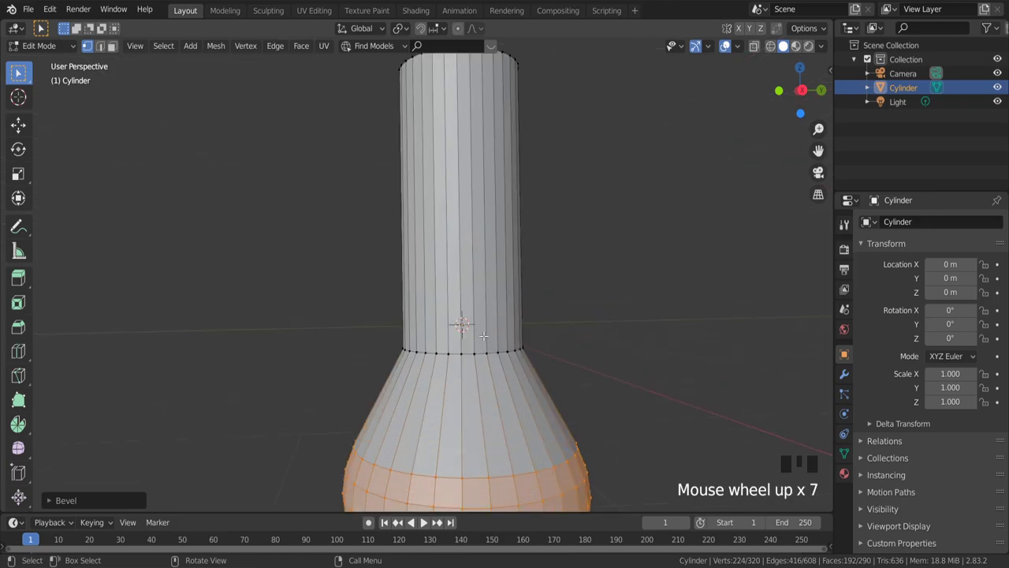
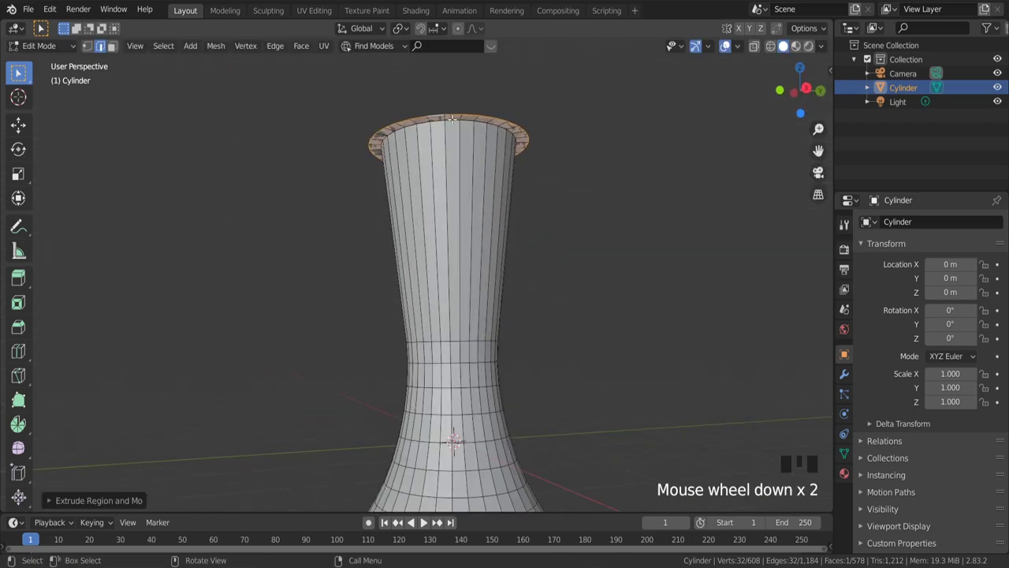
Extrude the outward-scaled top ring upward into a thick raised collar
key("e")
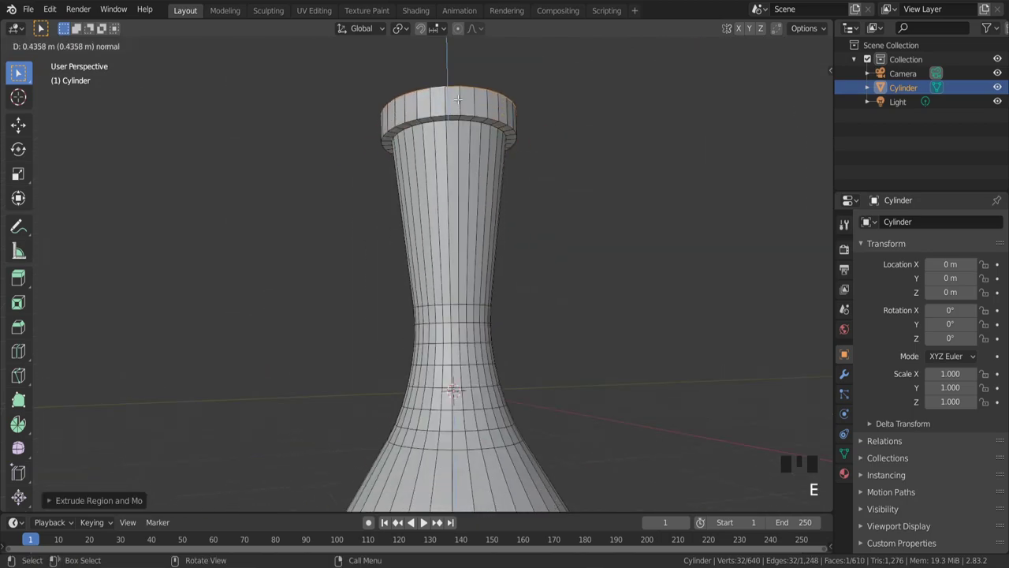
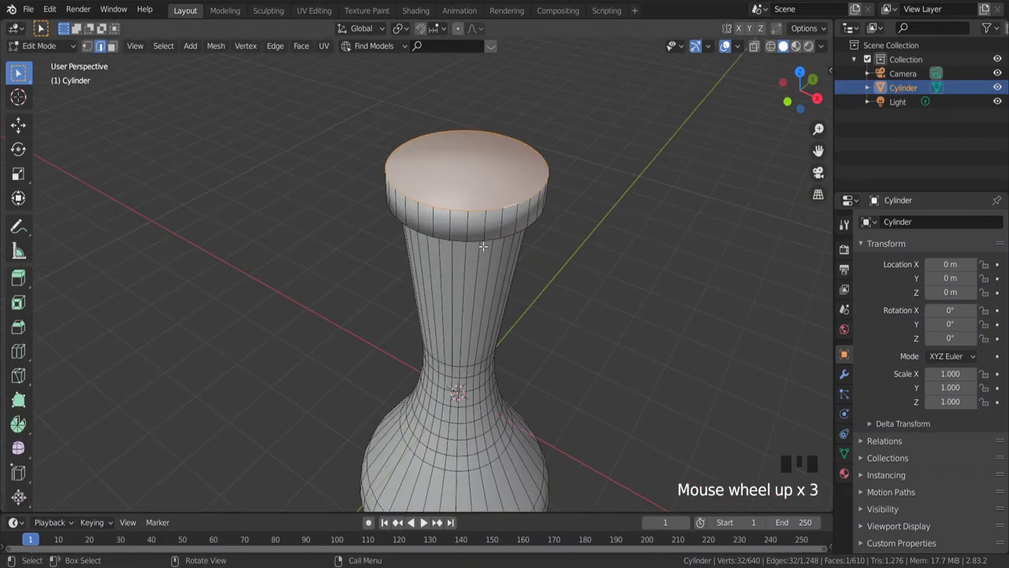
Inset the top face and sink it down to hollow the vase's mouth
scroll("up", 3)
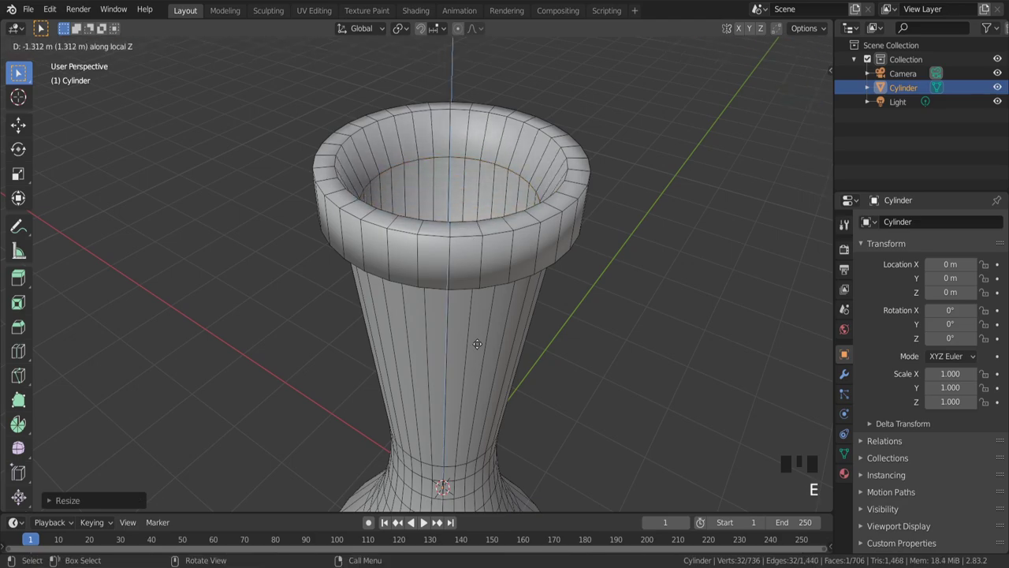
scroll("down", 3)
key("s")
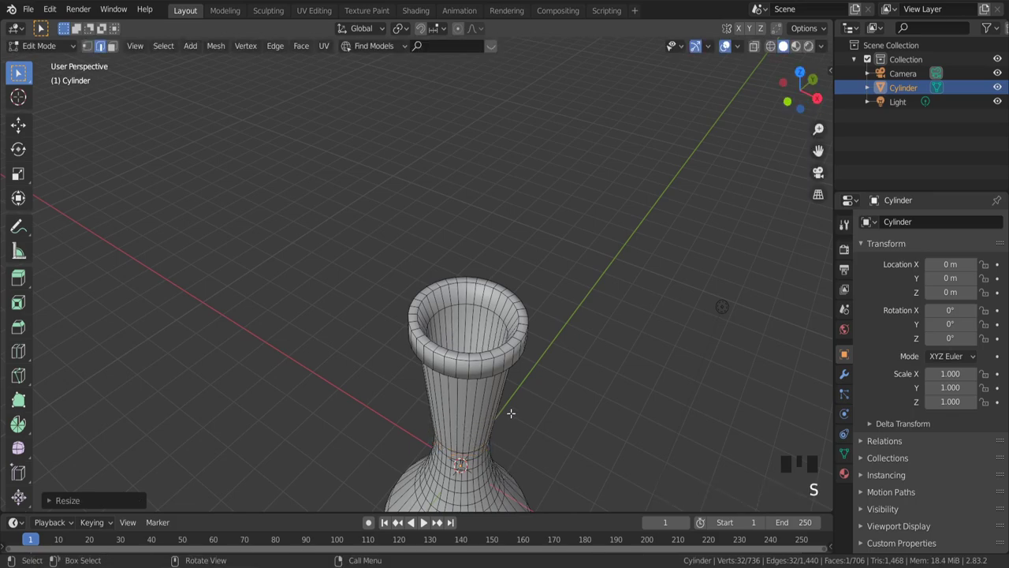
scroll("down", 3)
scroll("up", 3)
Leave Edit Mode and shade the vase smooth, viewing the whole shape
key("Tab")
middle_click(544, 386)
scroll("down", 3)
left_click_drag(541, 414, 537, 431)
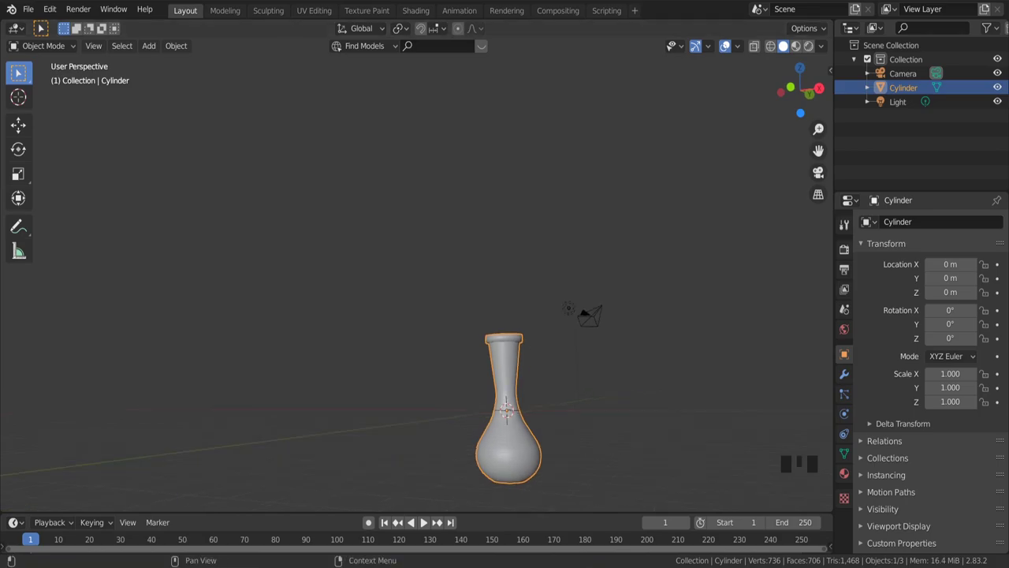
Add a mesh plane beside the vase and shrink it to about a third of its size
key("shift+a")
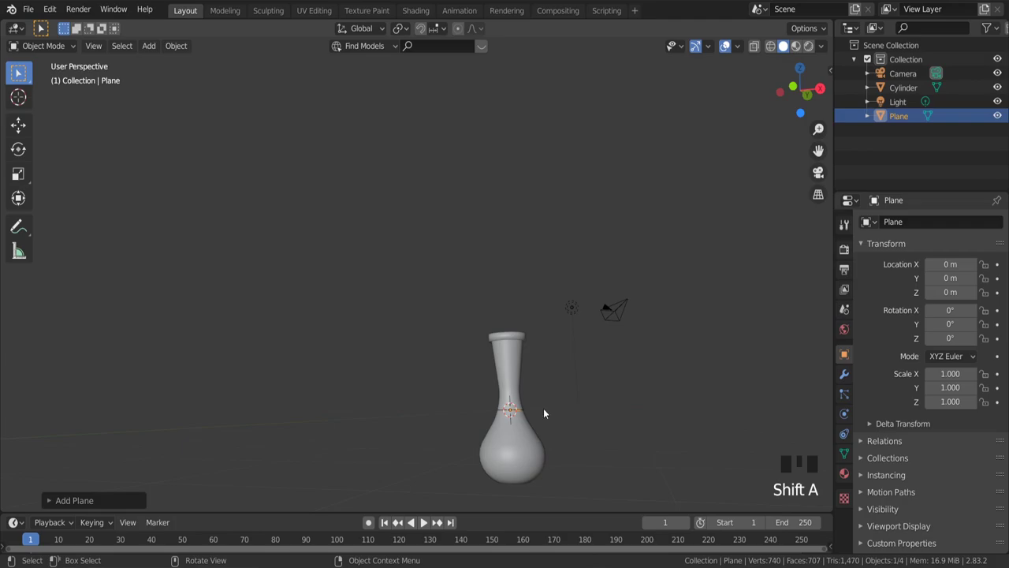
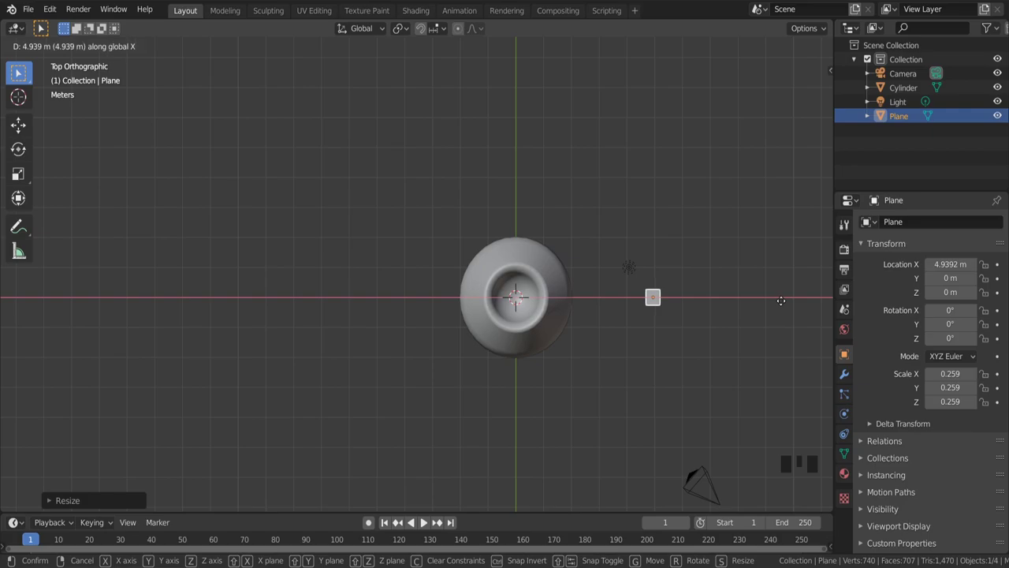
middle_click(610, 378)
scroll("down", 3)
scroll("up", 3)
scroll("up", 3)
scroll("down", 3)
key("s")
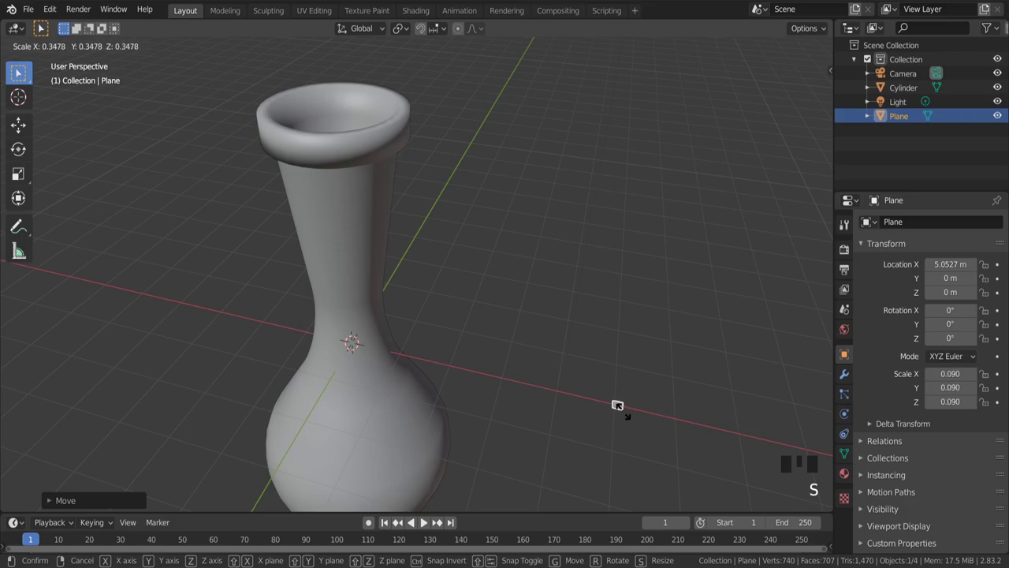
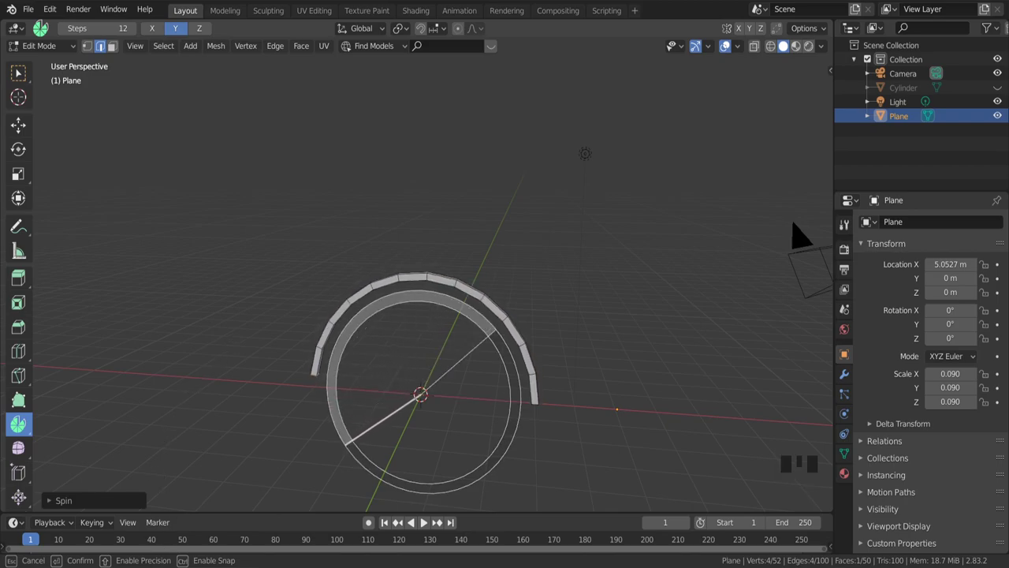
Leave Edit Mode on the spun handle arc so the vase can be unhidden
scroll("down", 3)
key("Tab")
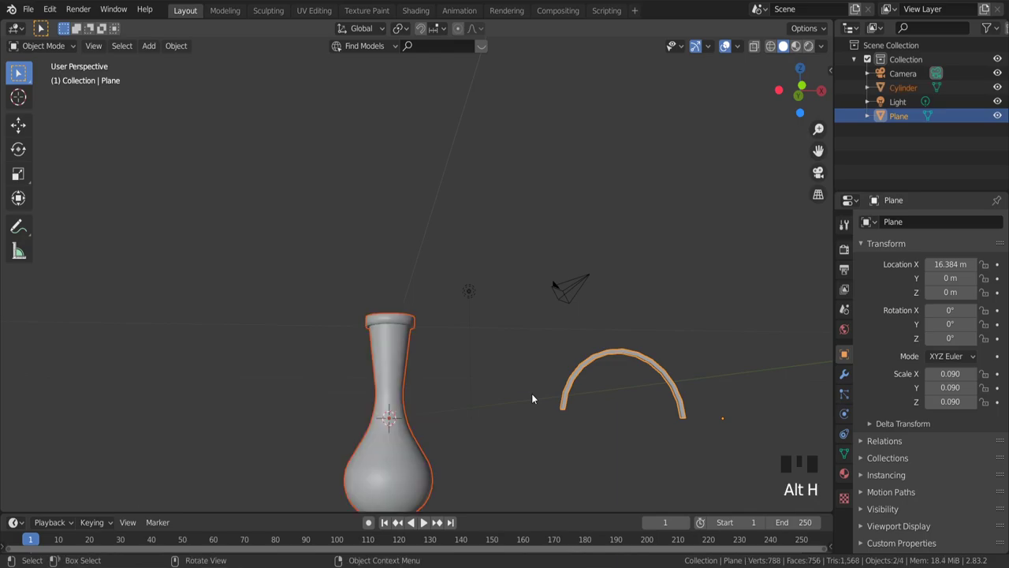
Rotate the handle arc upright and lower it beside the vase's neck
scroll("down", 3)
scroll("up", 3)
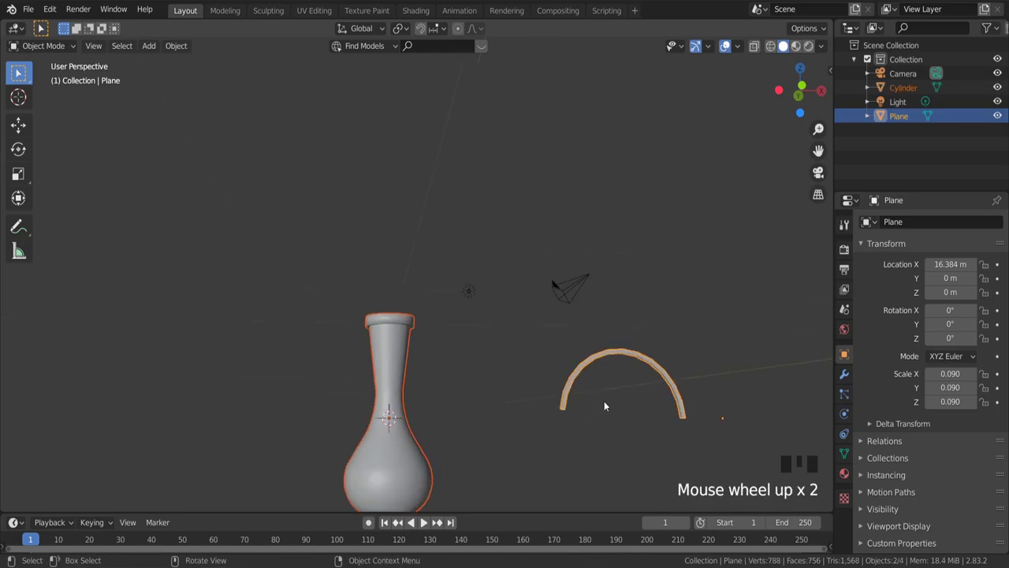
key("r")
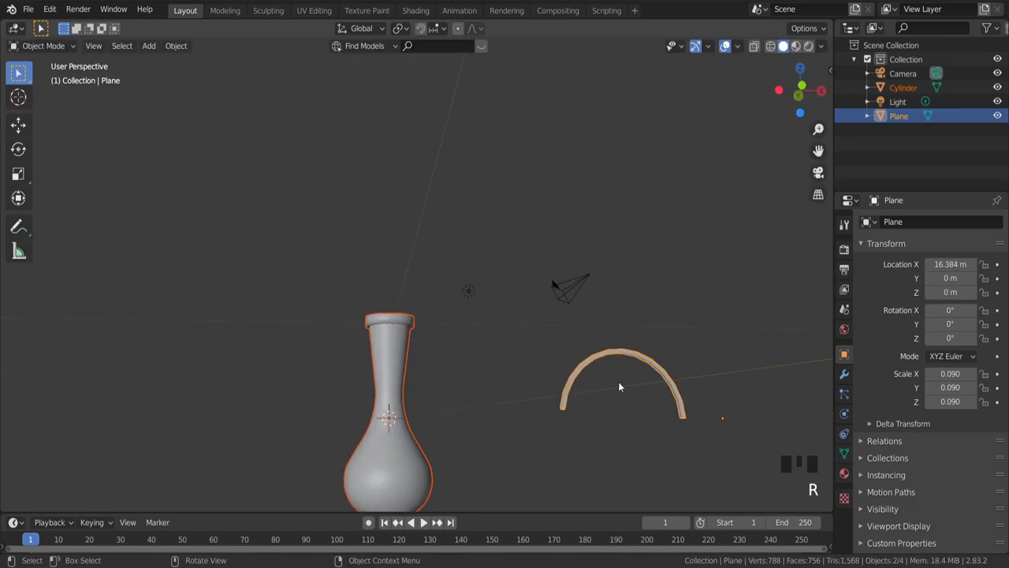
key("r")
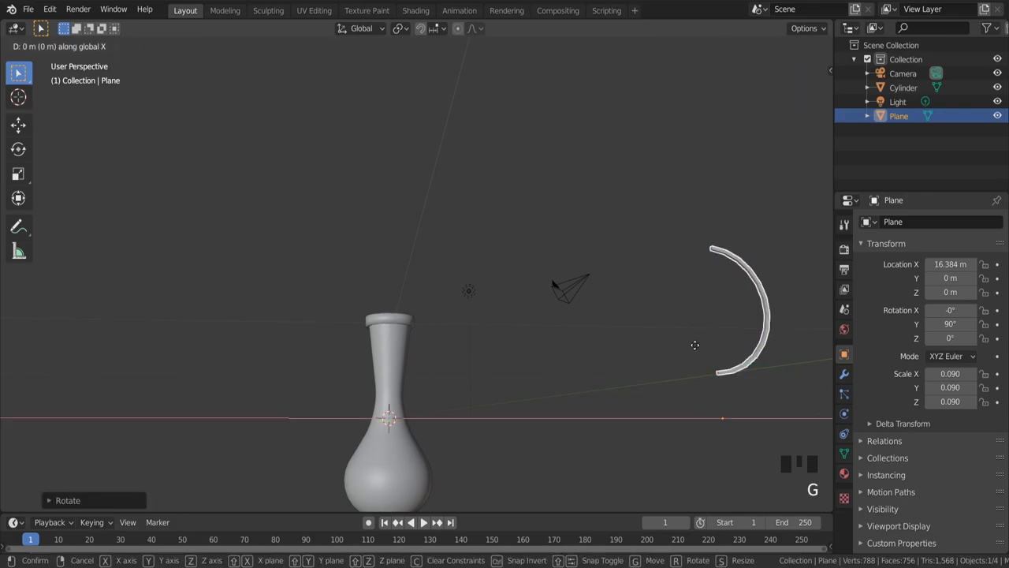
scroll("down", 3)
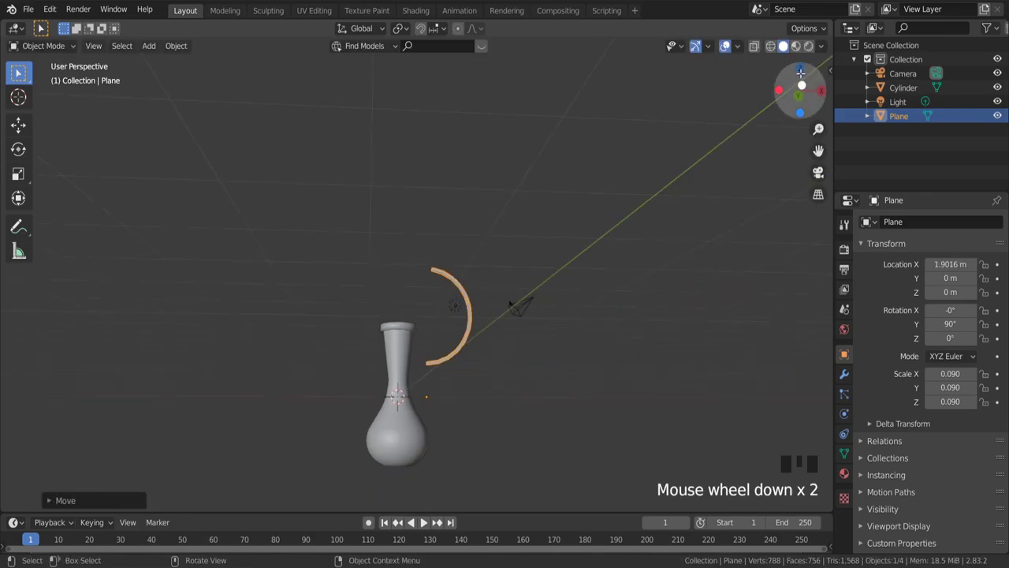
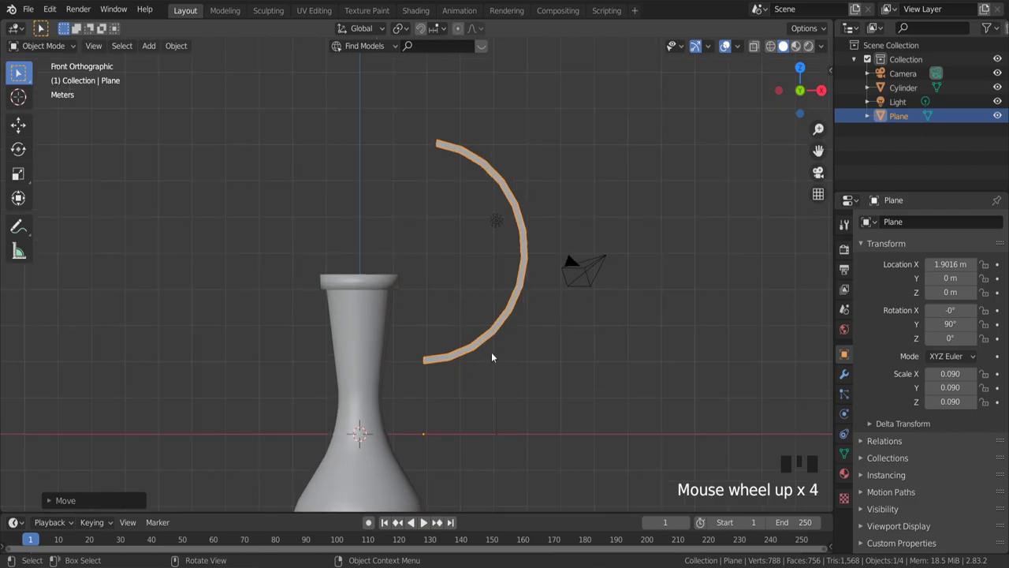
key("g")
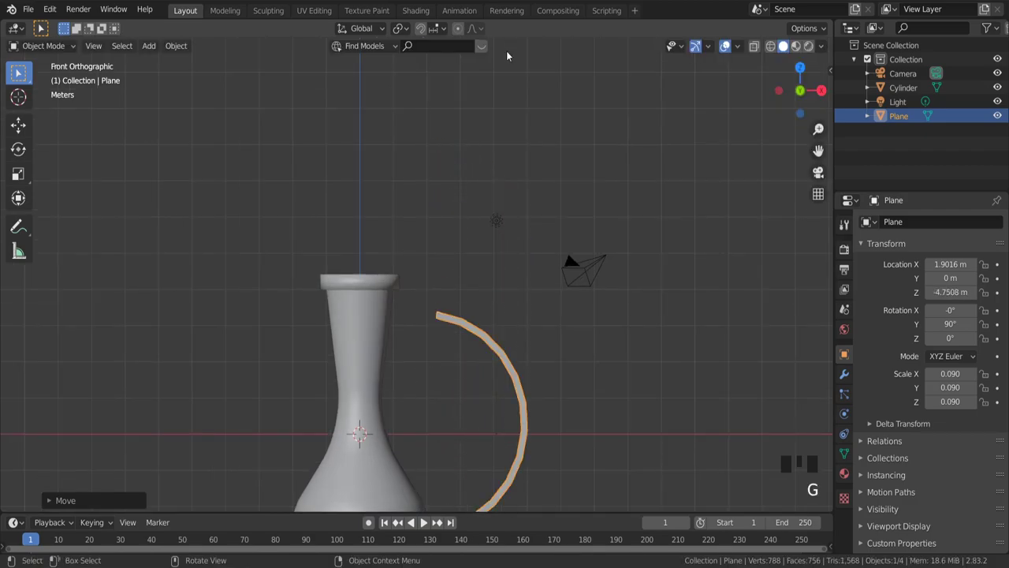
scroll("down", 3)
scroll("up", 3)
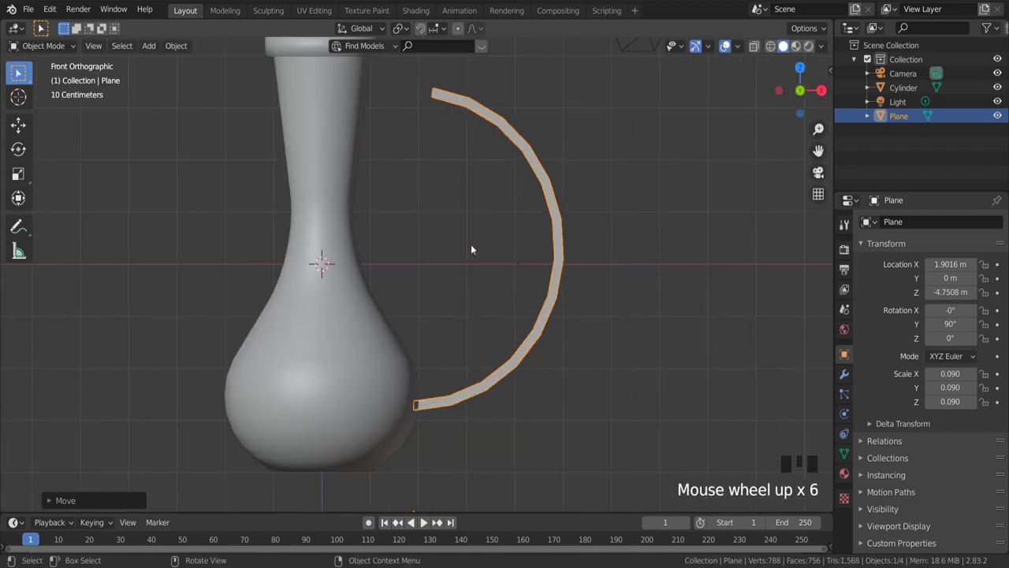
Shrink the handle slightly and move it up along Z against the vase's side
key("s")
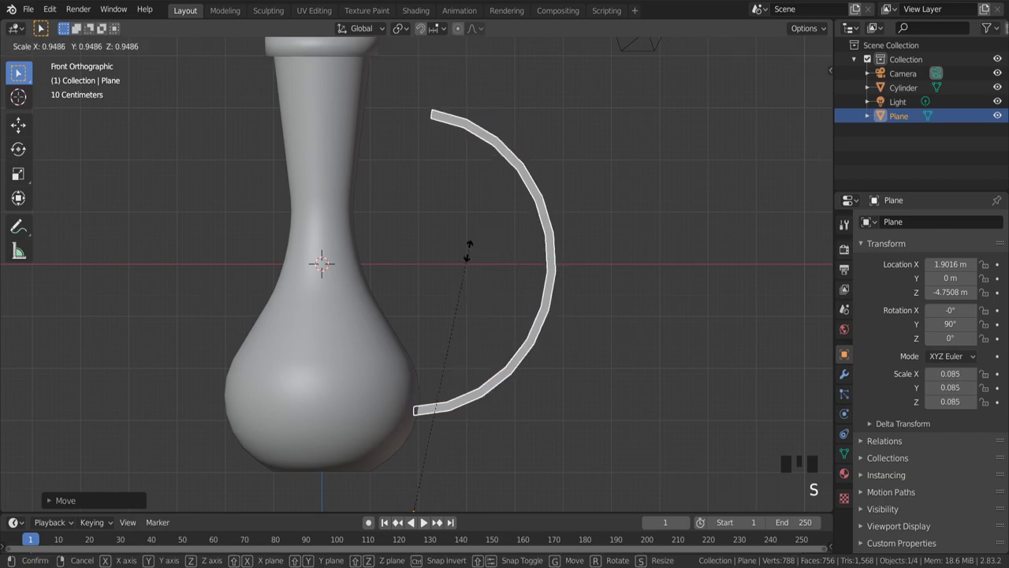
scroll("down", 3)
scroll("up", 3)
key("g")
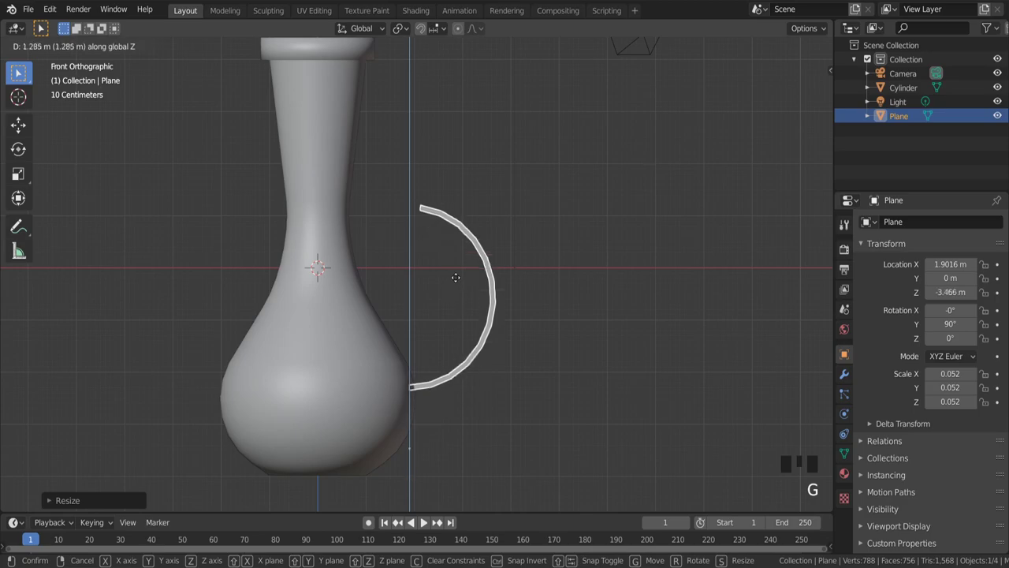
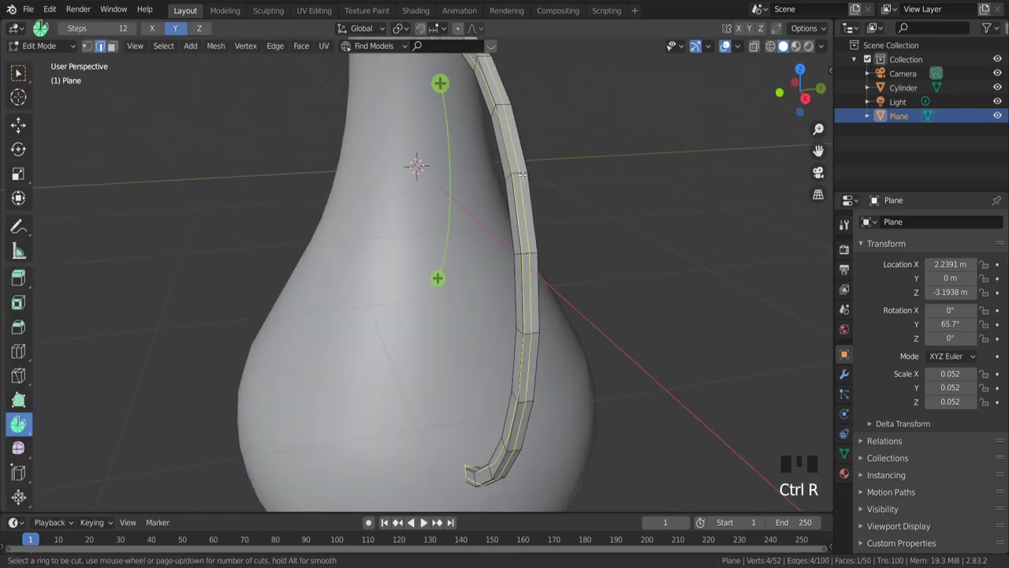
Return to Object Mode and inspect the subdivision-smoothed handle from several angles
scroll("down", 3)
key("Tab")
left_click_drag(597, 273, 909, 223)
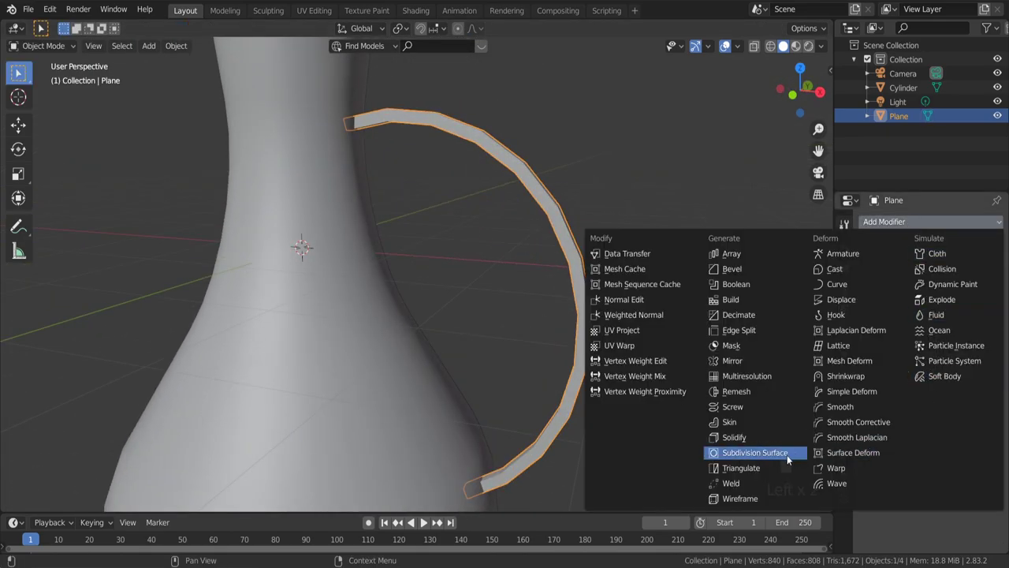
left_click_drag(764, 450, 564, 216)
left_click_drag(564, 216, 522, 253)
scroll("down", 3)
left_click_drag(520, 299, 547, 339)
scroll("up", 3)
scroll("down", 3)
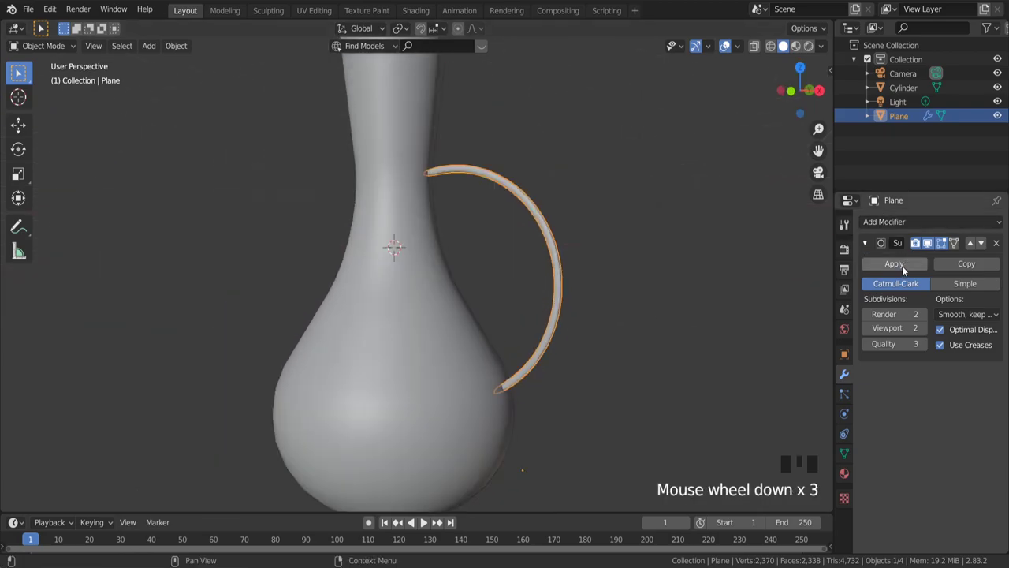
left_click_drag(907, 267, 557, 324)
scroll("up", 3)
Shift the handle along X toward the vase and tilt it around Y to fit flush
key("g")
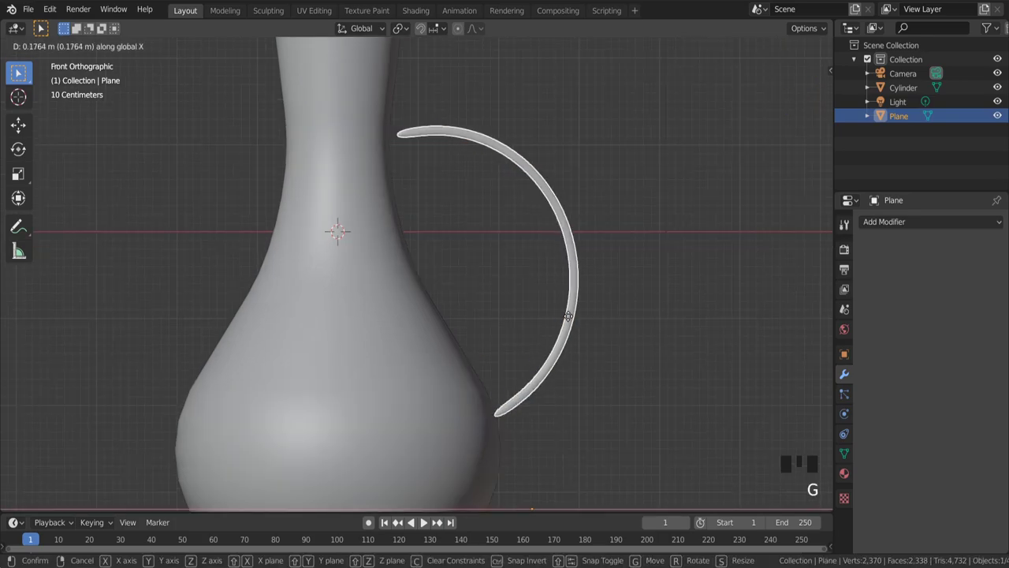
key("r")
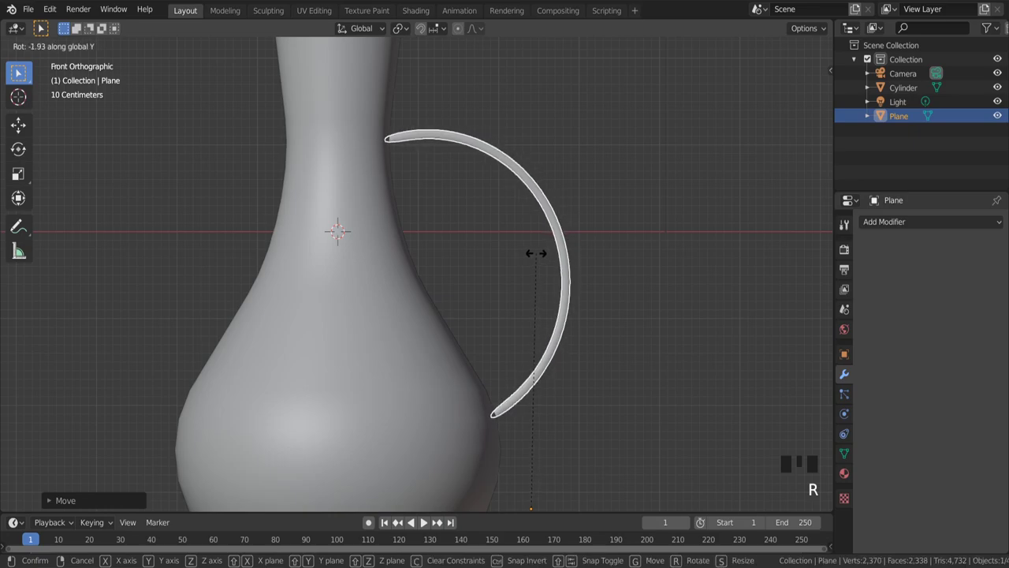
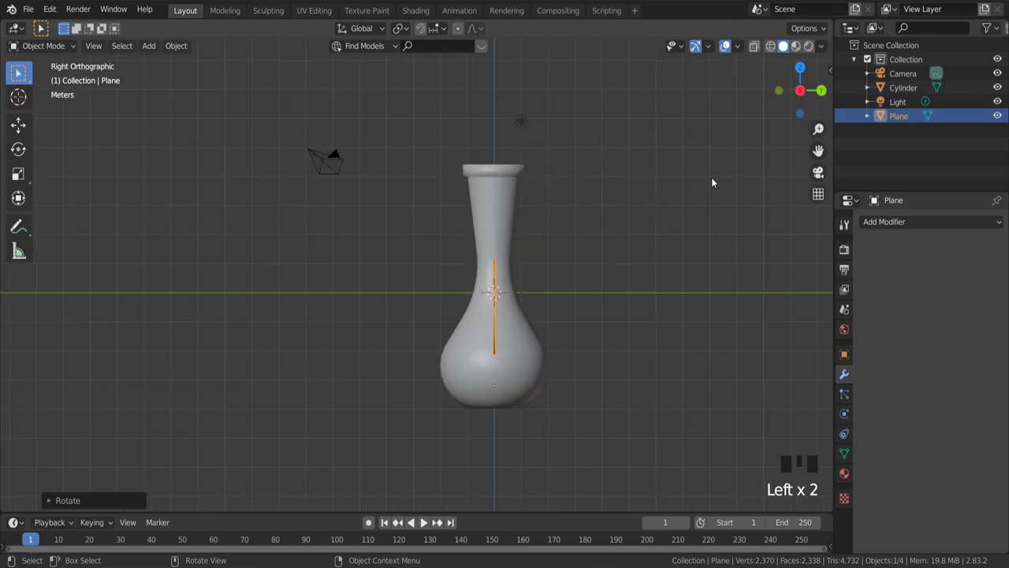
Orbit to view the whole vase with its joined handle as one object
scroll("up", 3)
scroll("down", 3)
left_click_drag(510, 300, 742, 54)
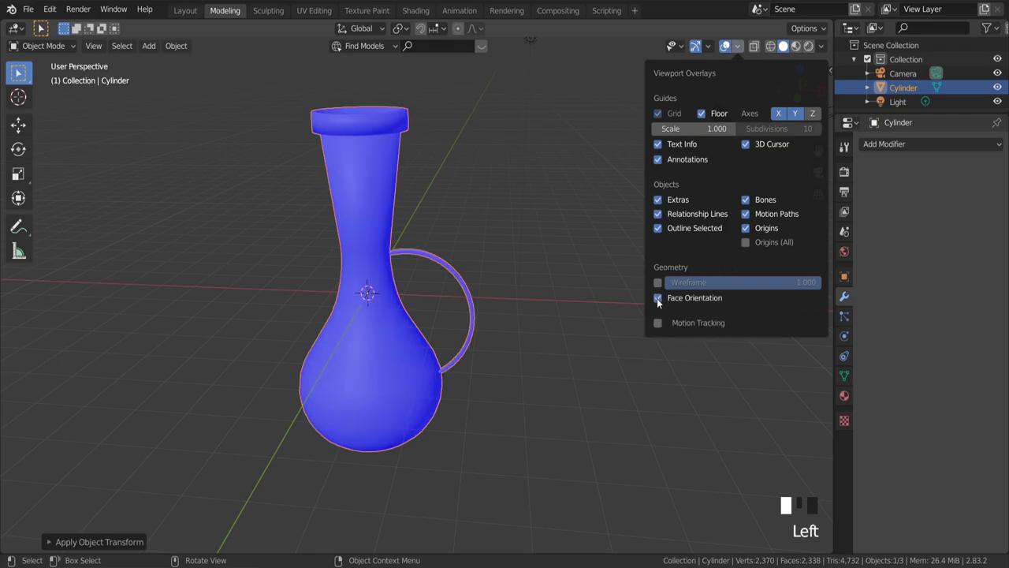
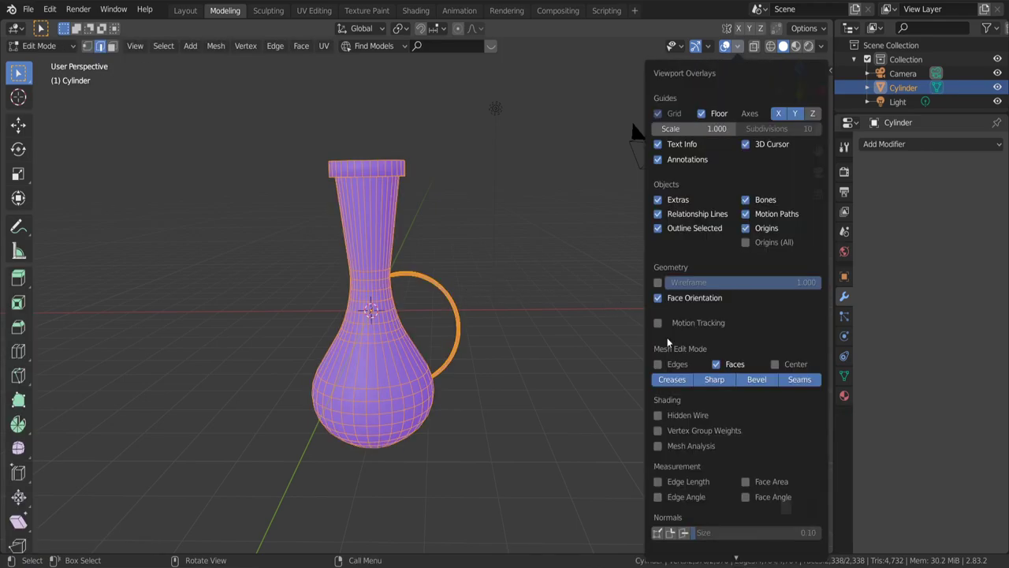
Switch to the UV Editing workspace and select the whole vase mesh
left_click(592, 304)
scroll("up", 3)
left_click(319, 14)
scroll("up", 3)
key("Tab")
scroll("up", 3)
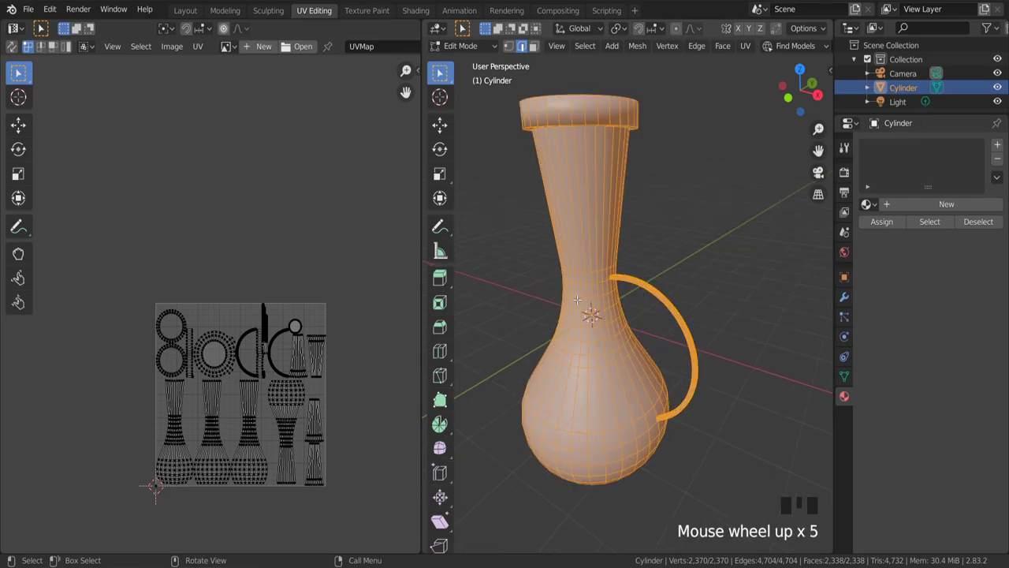
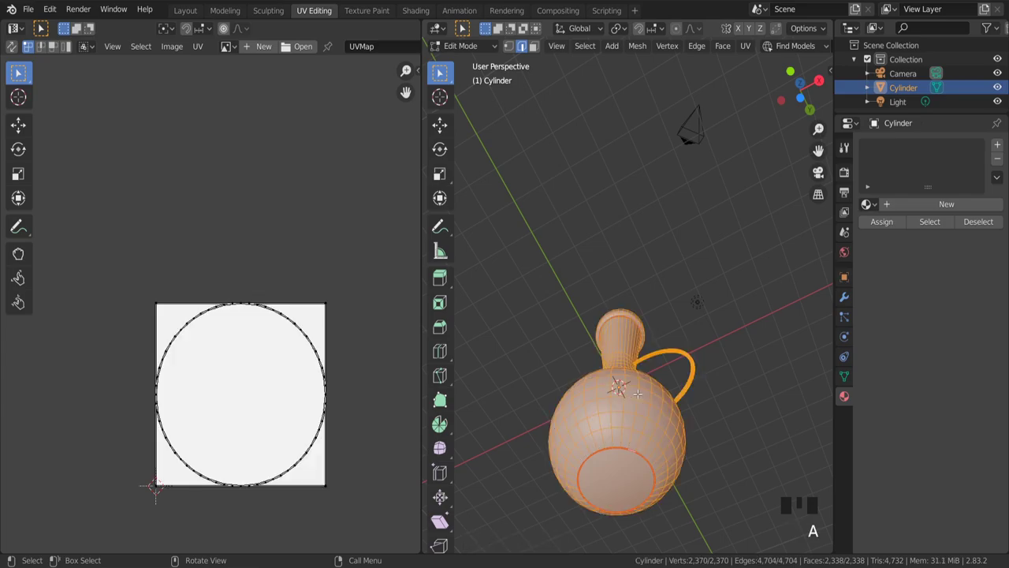
Unwrap the selected faces into a first test UV layout
key("u")
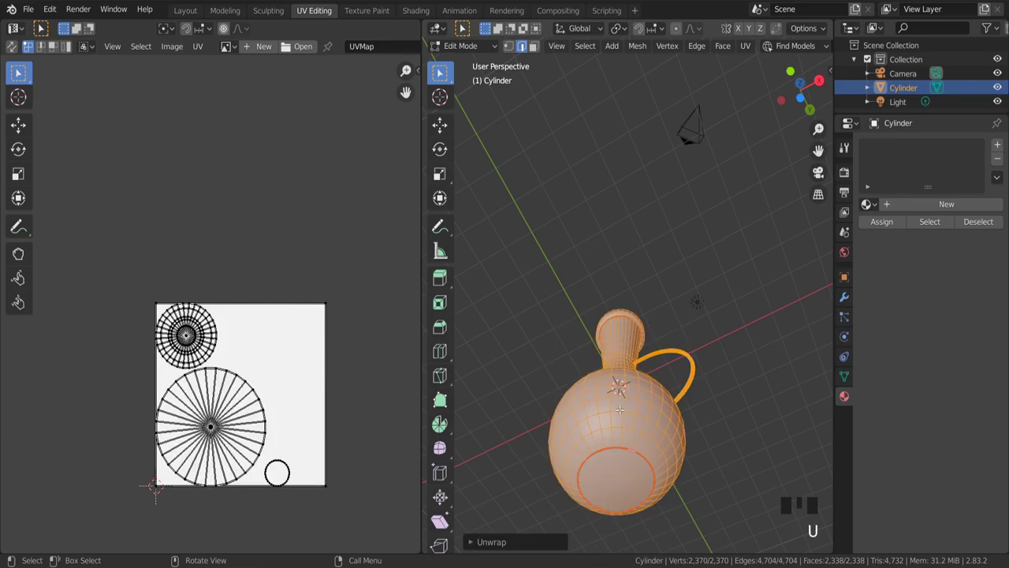
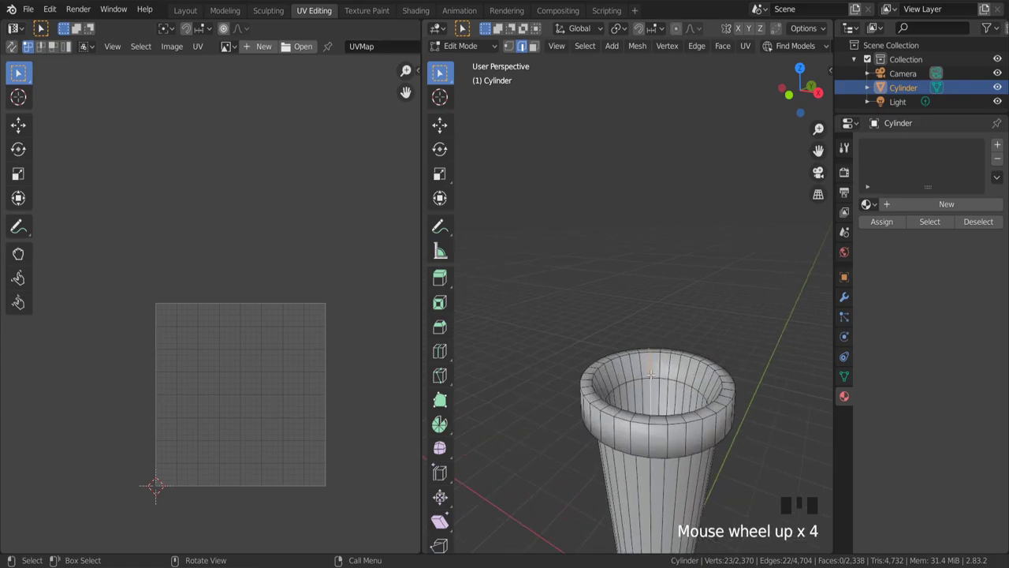
Select all and unwrap the seamed vase into body, rim and handle islands
scroll("up", 3)
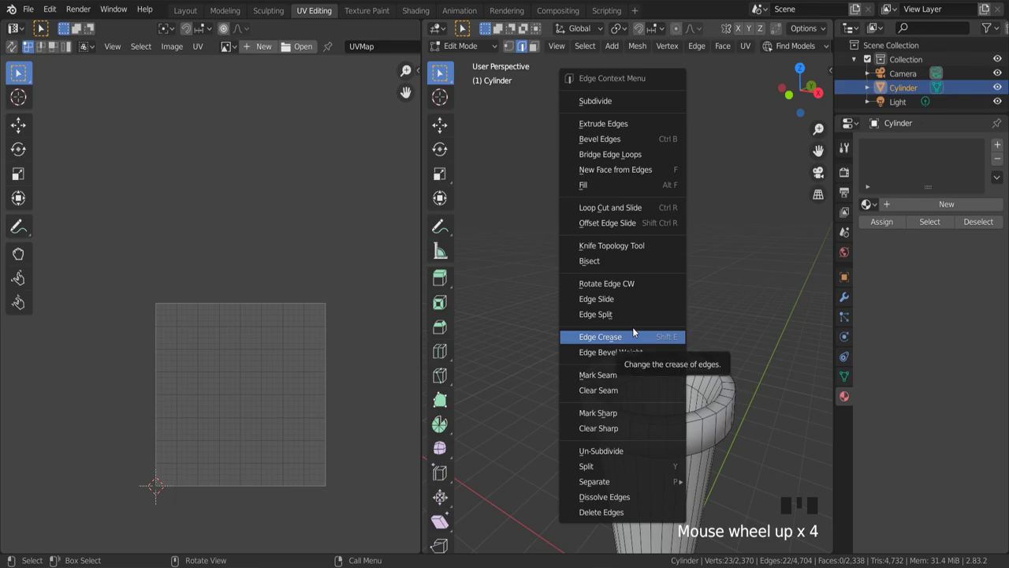
scroll("down", 3)
key("a")
scroll("up", 3)
scroll("down", 3)
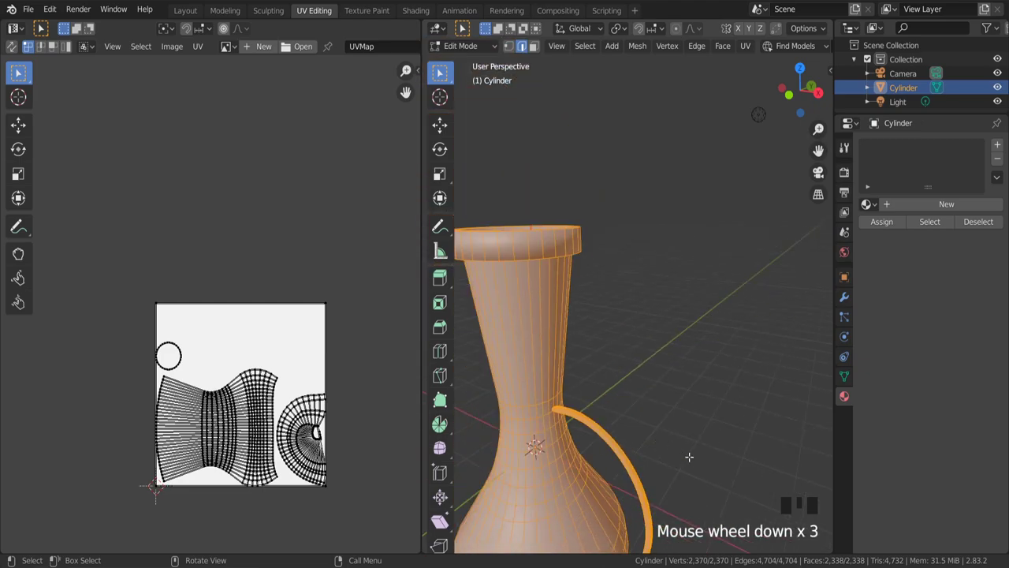
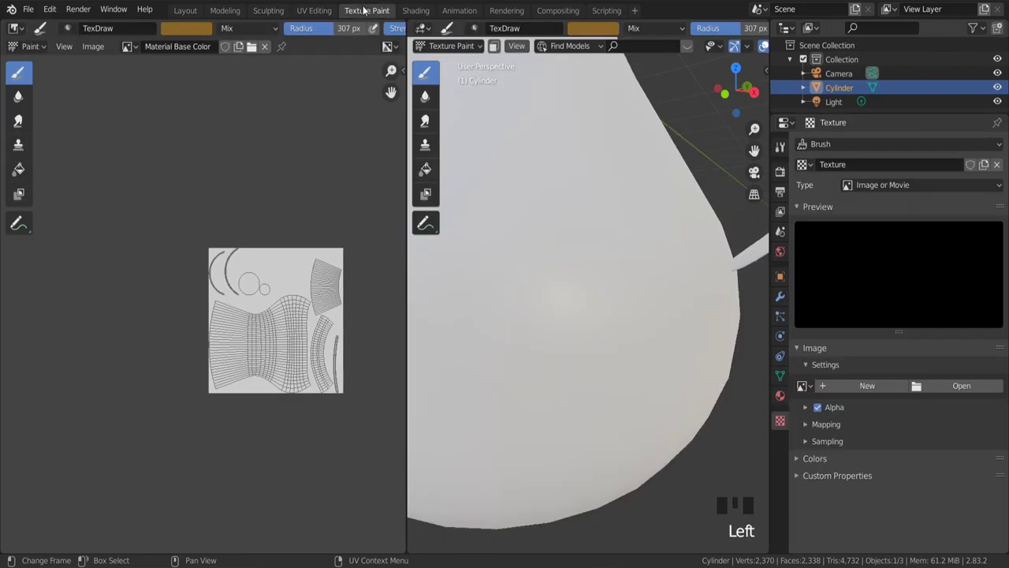
Add a new Base Color paint texture slot, creating the image that turns the vase dark
scroll("down", 3)
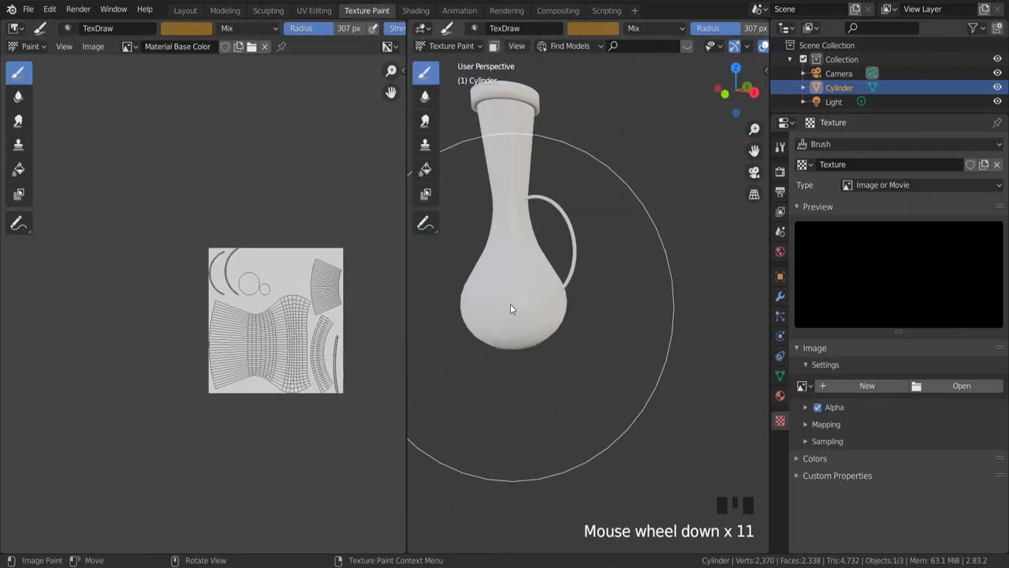
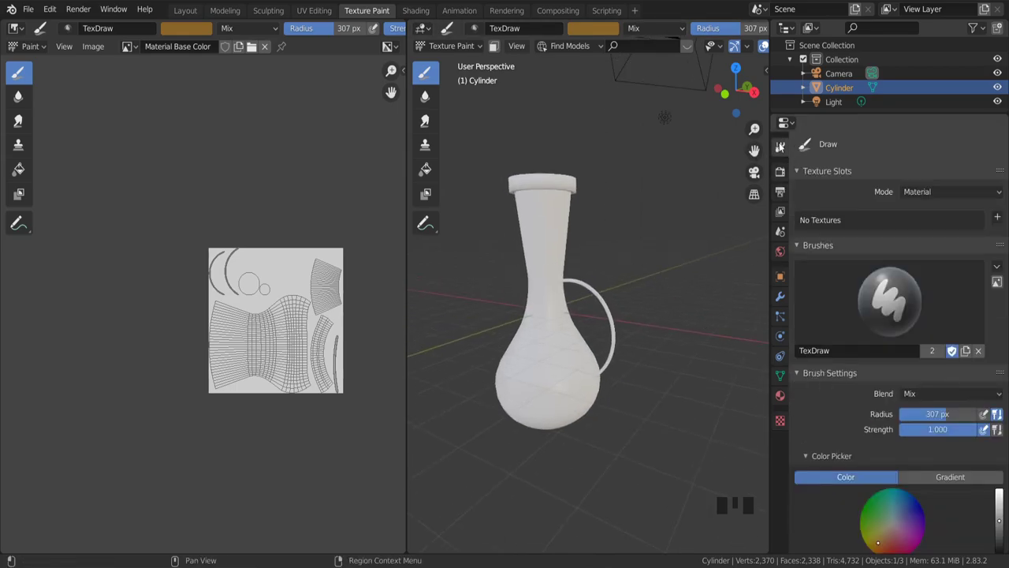
left_click(1002, 218)
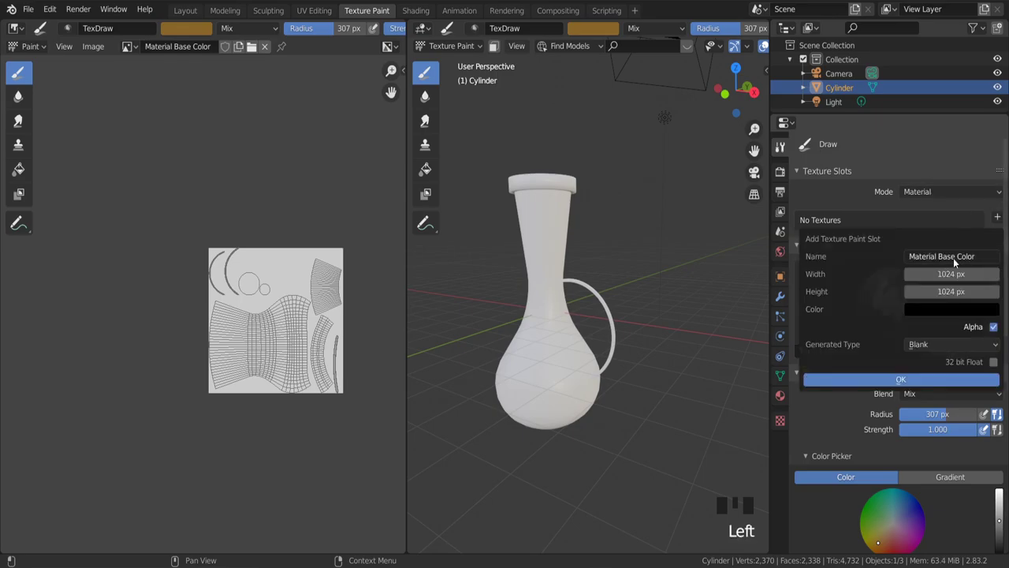
left_click(920, 388)
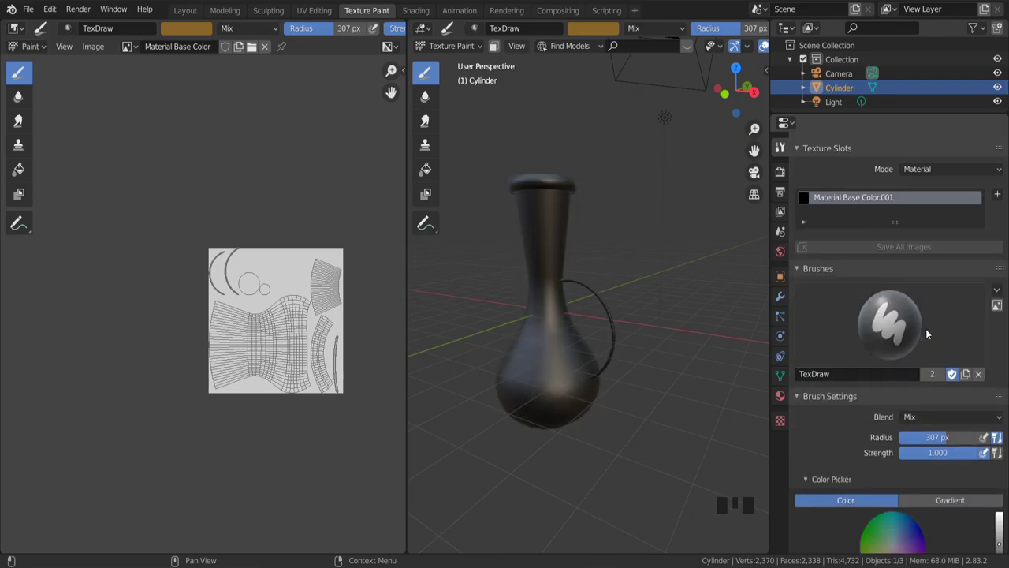
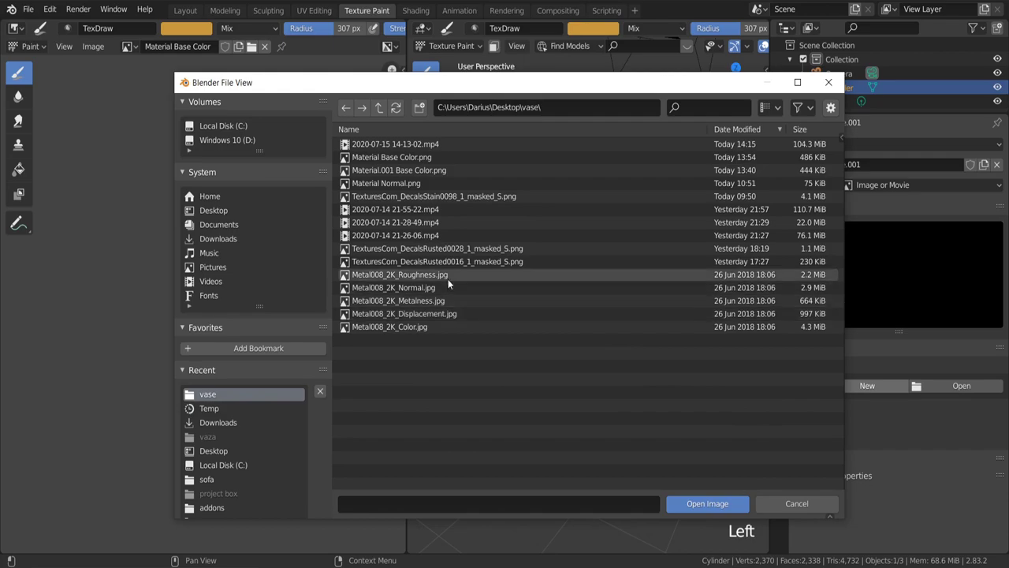
left_click(437, 326)
left_click_drag(546, 349, 591, 305)
middle_click(590, 306)
scroll("down", 3)
scroll("up", 3)
middle_click(612, 345)
left_click_drag(655, 331, 630, 326)
scroll("down", 3)
scroll("down", 3)
middle_click(664, 243)
left_click_drag(697, 115, 675, 263)
scroll("up", 3)
scroll("down", 3)
left_click(489, 316)
middle_click(471, 292)
scroll("down", 3)
left_click_drag(629, 189, 627, 258)
scroll("up", 3)
middle_click(642, 261)
left_click_drag(604, 199, 522, 305)
scroll("down", 3)
left_click_drag(463, 350, 458, 342)
left_click(458, 342)
scroll("up", 3)
left_click_drag(510, 331, 588, 403)
scroll("down", 3)
middle_click(639, 361)
left_click(570, 388)
scroll("down", 3)
left_click_drag(547, 388, 522, 257)
left_click(522, 257)
middle_click(535, 279)
scroll("down", 3)
scroll("up", 3)
left_click(496, 356)
middle_click(477, 342)
scroll("down", 3)
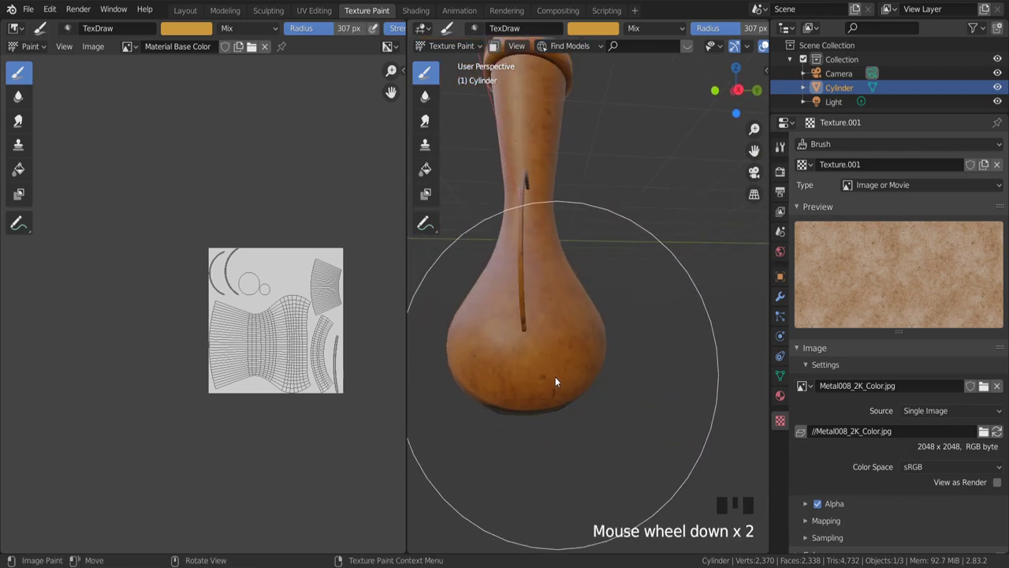
left_click_drag(557, 355, 515, 439)
left_click_drag(515, 439, 592, 435)
scroll("down", 3)
middle_click(569, 387)
left_click(558, 466)
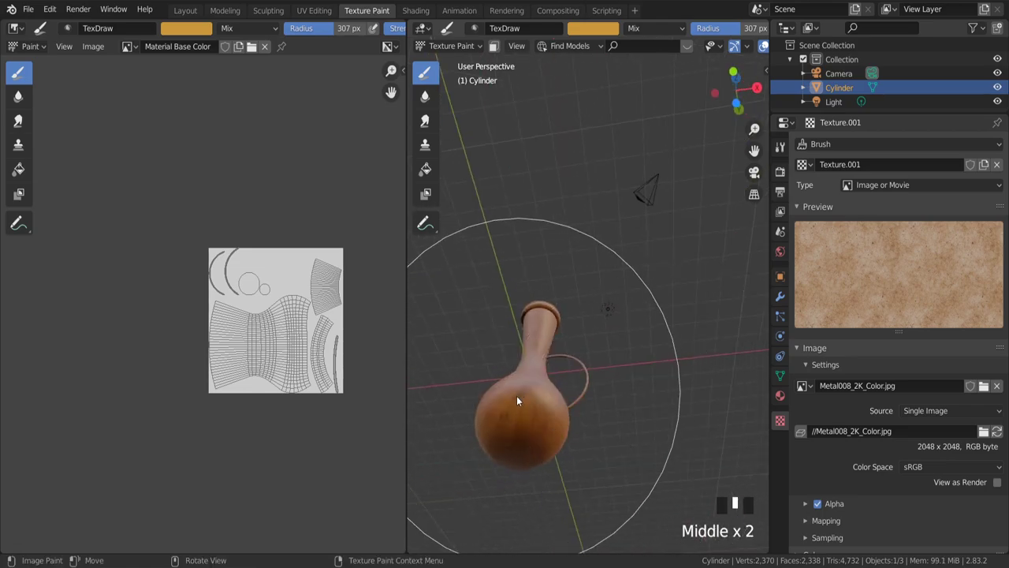
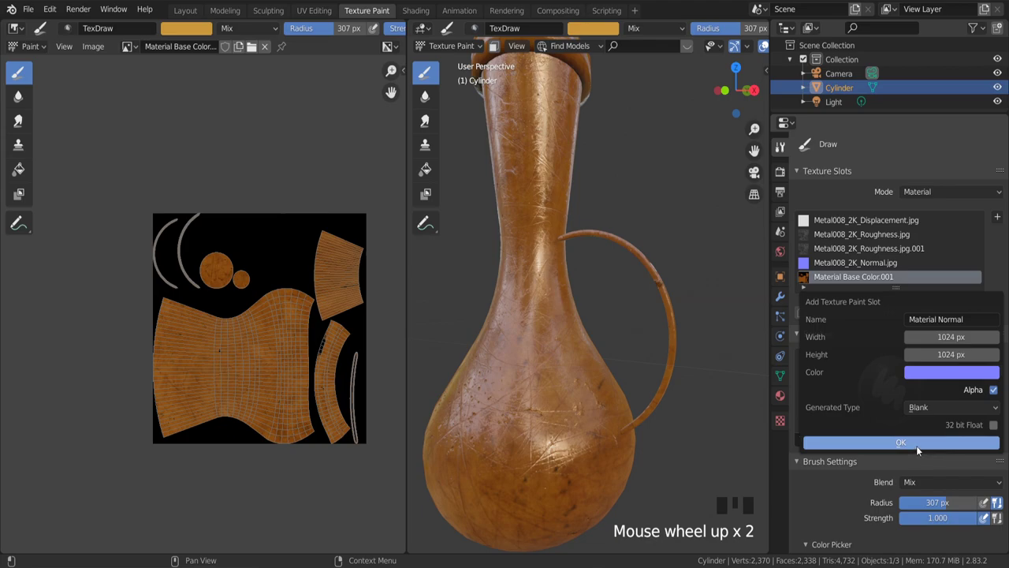
Confirm the new-image popup so the paint-slot list gains an extra entry
left_click(921, 450)
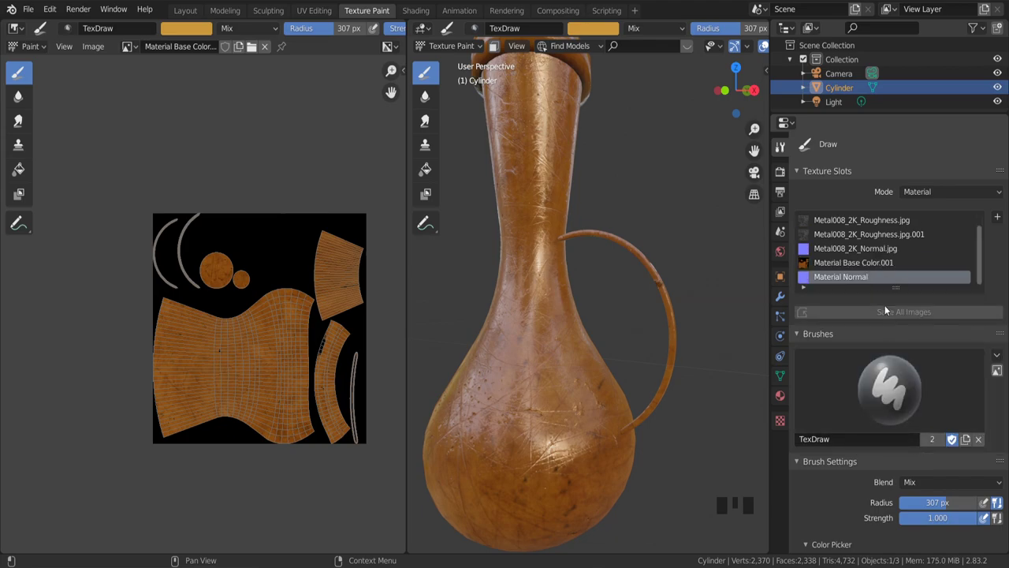
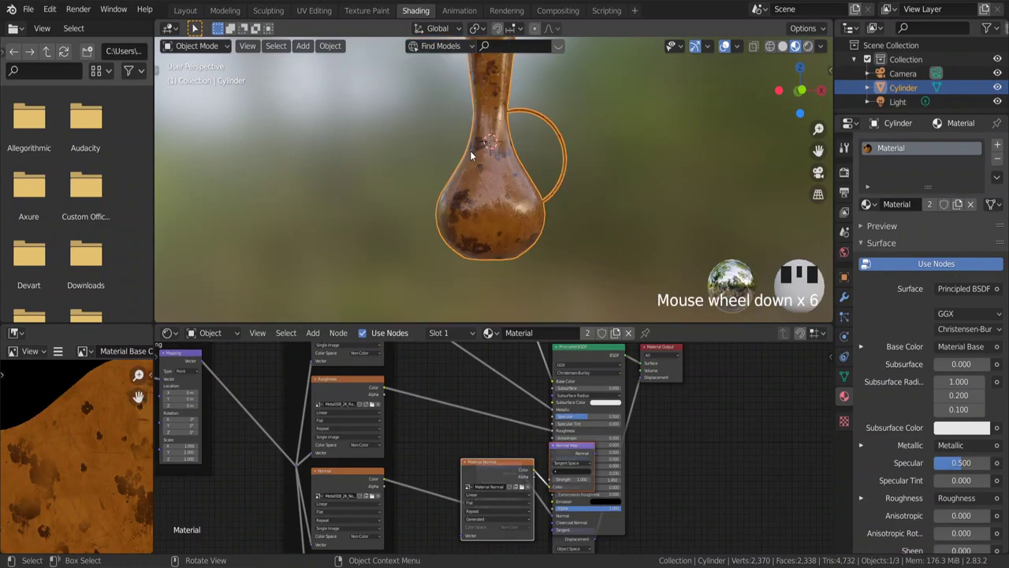
middle_click(498, 169)
scroll("up", 3)
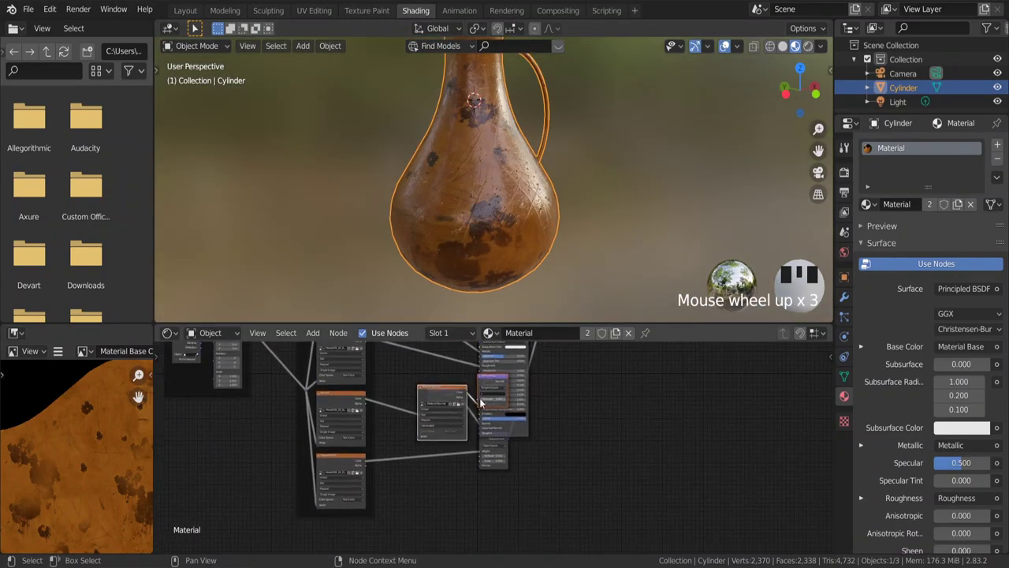
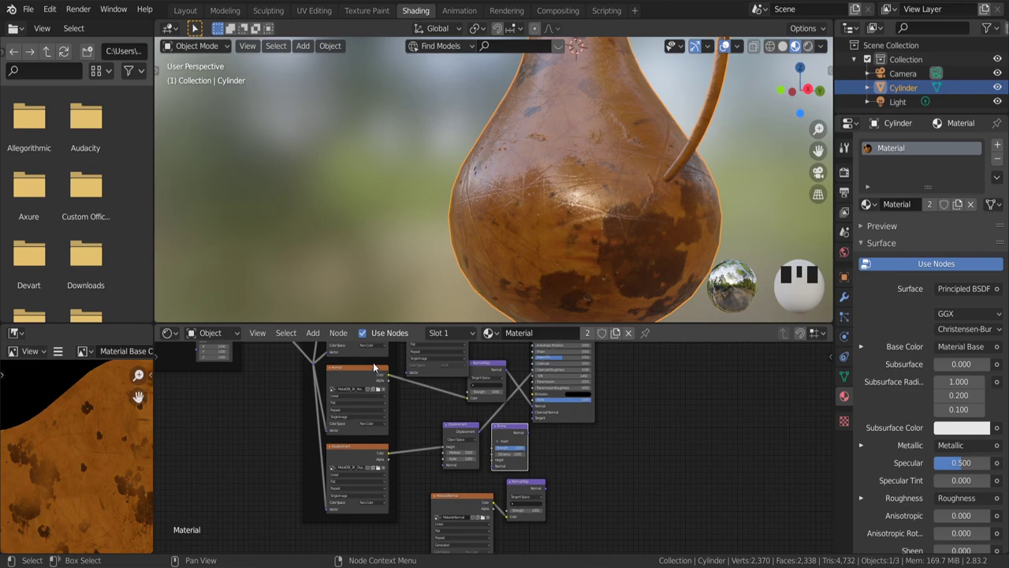
Move the texture and vector nodes aside to make room in the node tree
left_click_drag(375, 369, 508, 406)
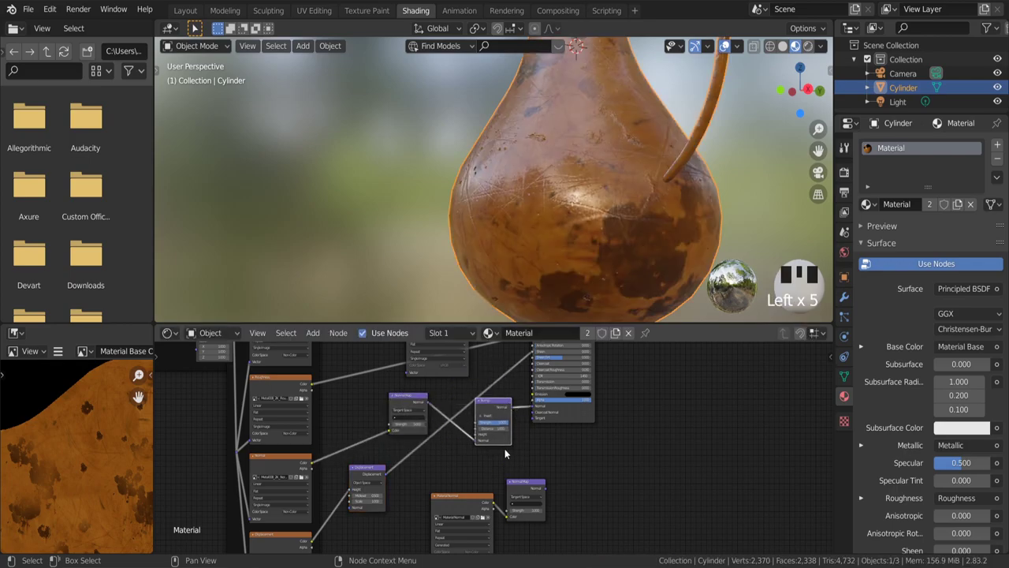
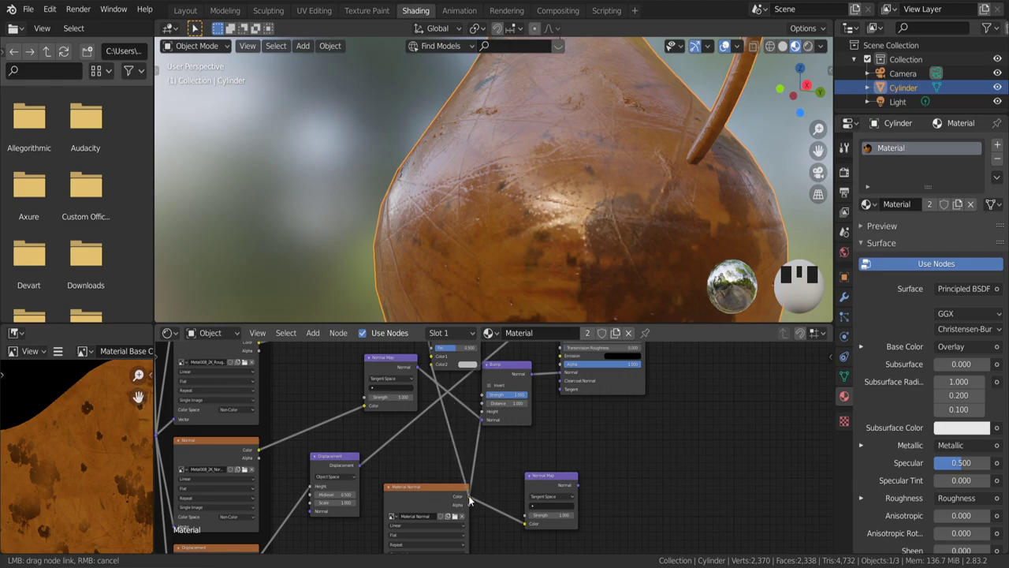
Set the mix node to Overlay with Clamp on and feed its result into the Principled BSDF Base Color
left_click(473, 499)
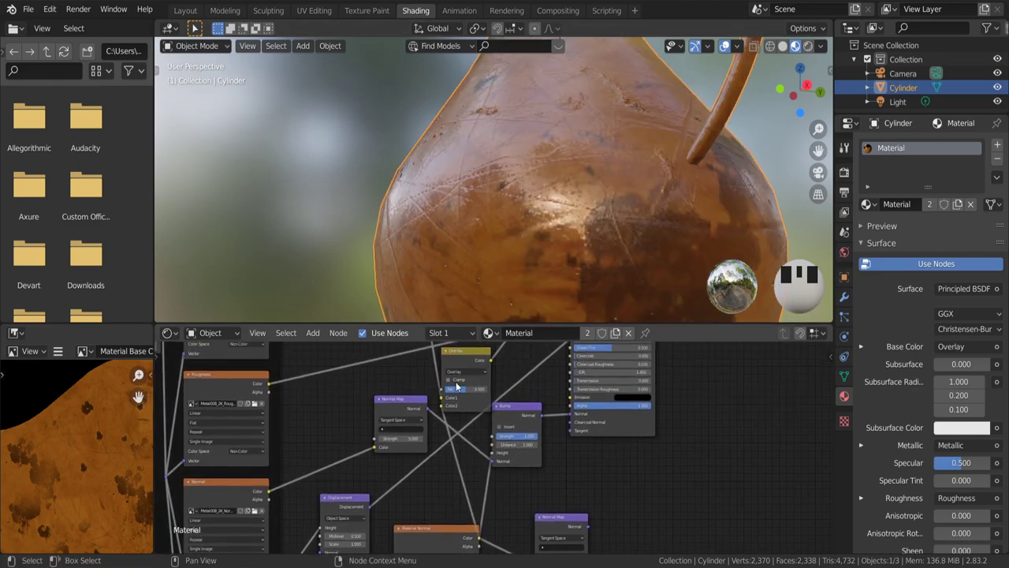
left_click(455, 384)
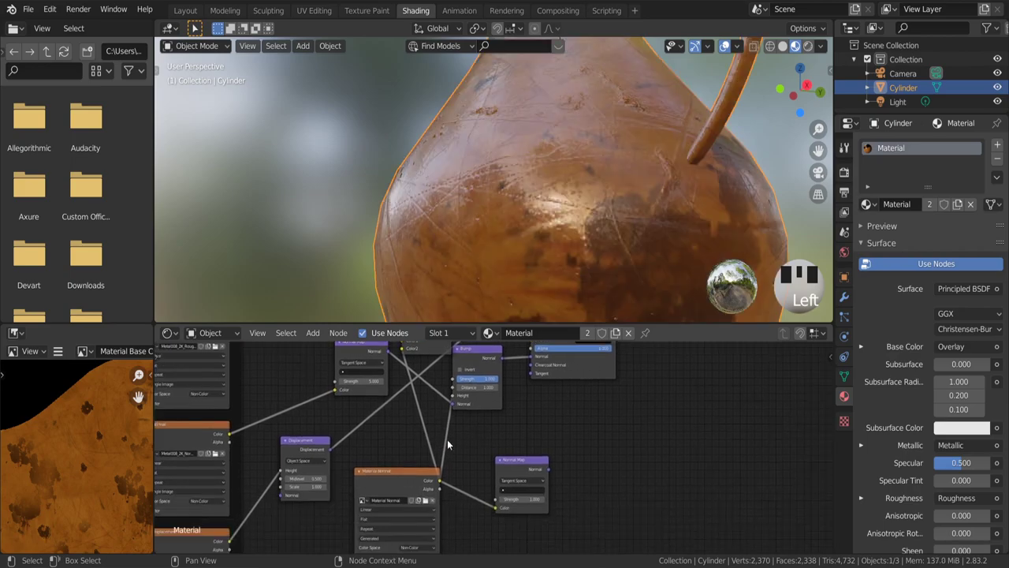
left_click_drag(462, 472, 426, 532)
left_click_drag(426, 531, 402, 442)
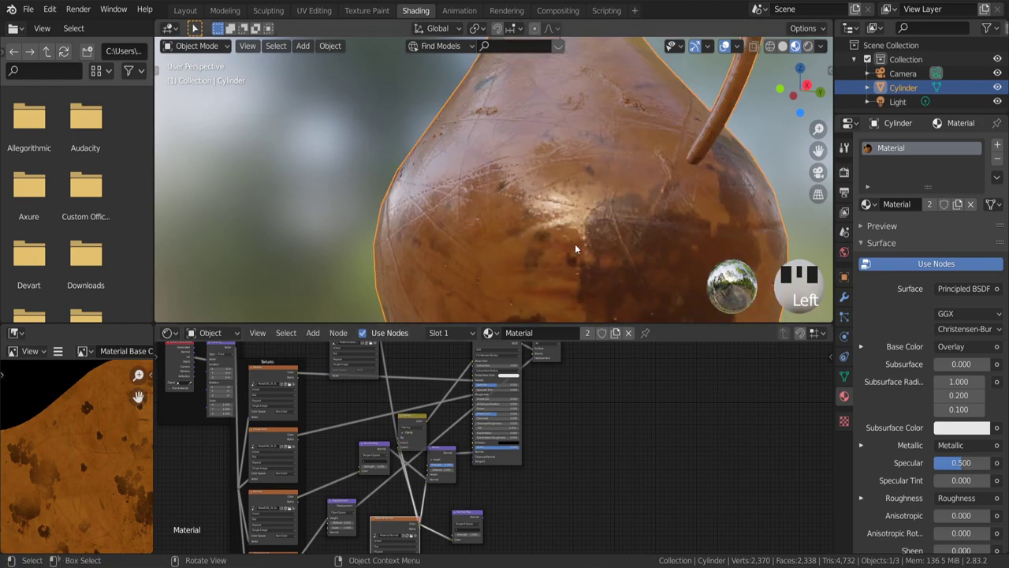
Lower the Bump node's Strength to about 0.57
middle_click(605, 248)
scroll("up", 3)
scroll("down", 3)
middle_click(646, 243)
scroll("up", 3)
scroll("up", 3)
scroll("up", 3)
left_click(412, 380)
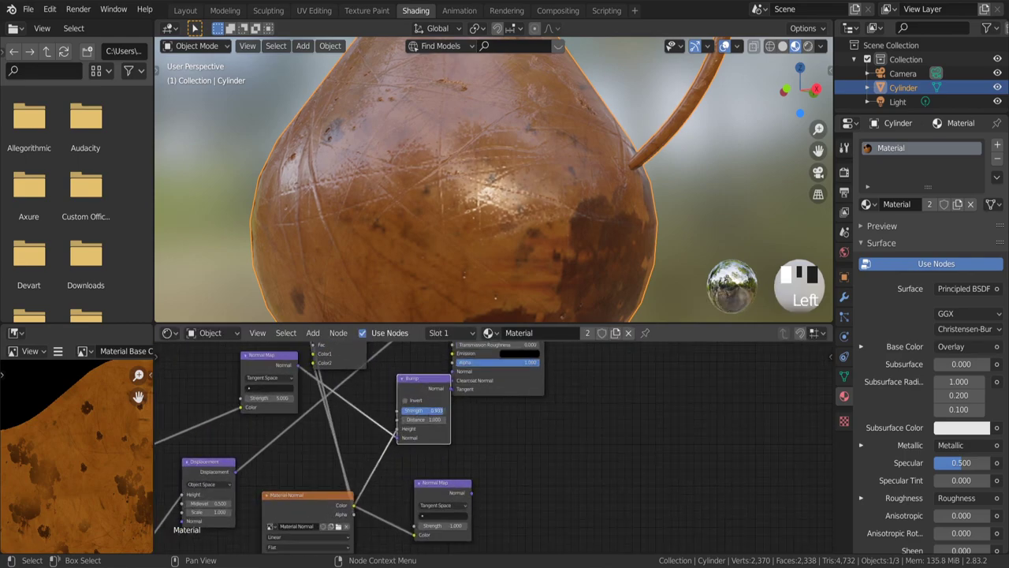
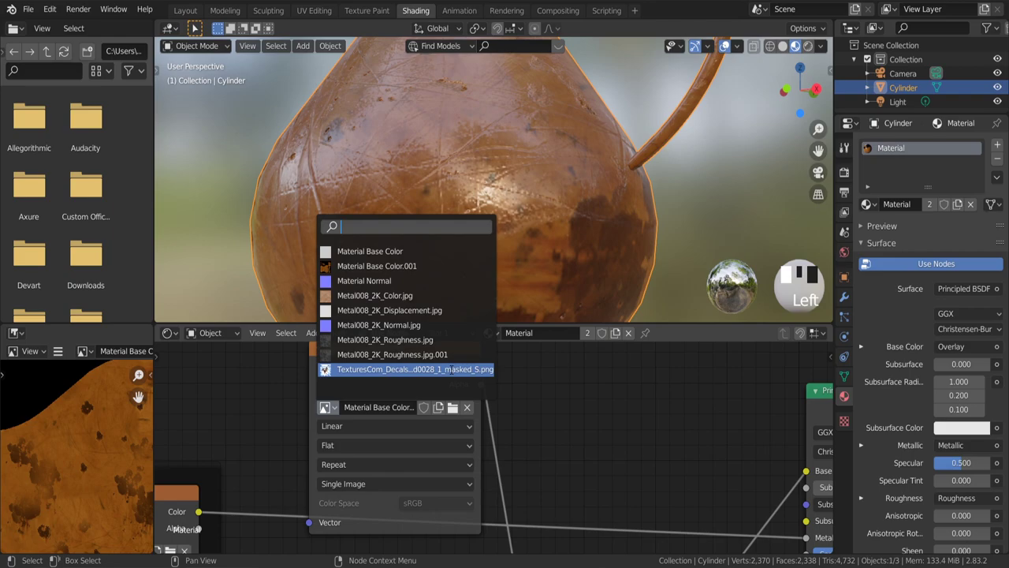
Orbit and zoom in close on the vase surface to inspect it
left_click_drag(419, 256, 509, 274)
scroll("down", 3)
left_click_drag(524, 262, 513, 236)
scroll("down", 3)
scroll("up", 3)
left_click_drag(571, 212, 574, 227)
scroll("down", 3)
scroll("down", 3)
Load Material Base Color.001 into the Image Texture node, giving the vase an orange stained surface
left_click(395, 272)
scroll("down", 3)
middle_click(572, 285)
scroll("up", 3)
middle_click(512, 267)
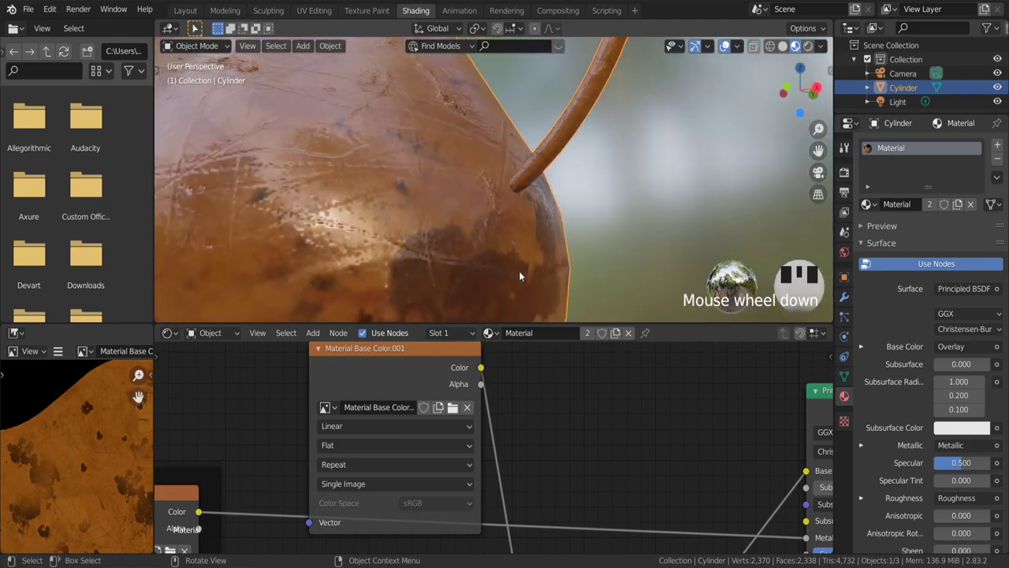
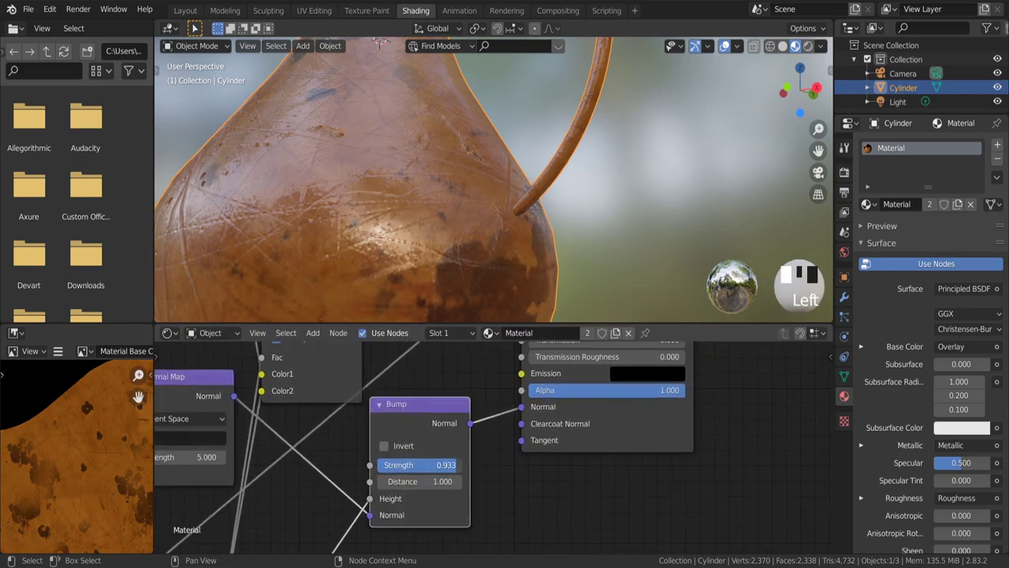
Reduce the Bump node's Strength to 0.920, deepening the scratched relief
left_click(387, 449)
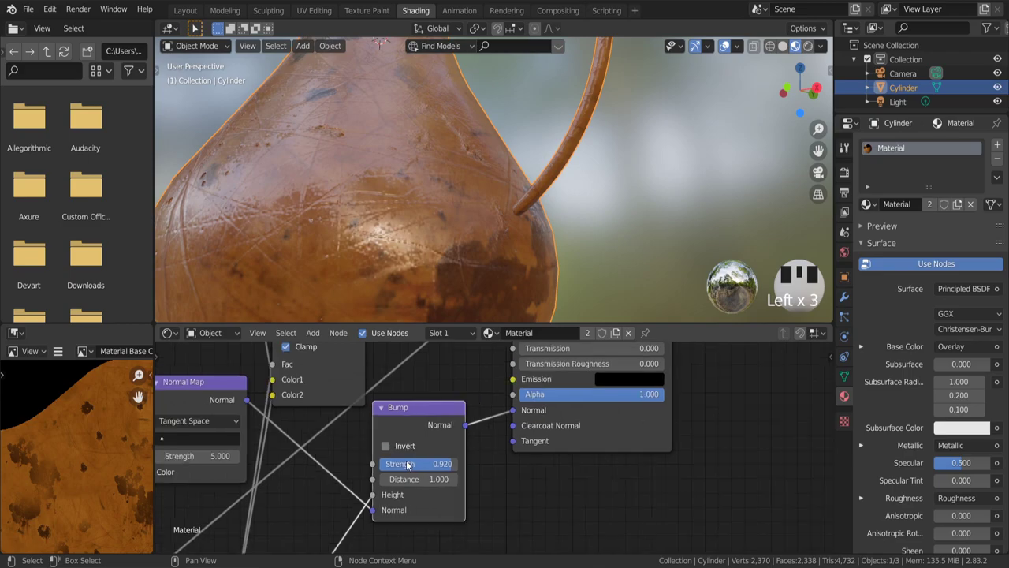
scroll("down", 3)
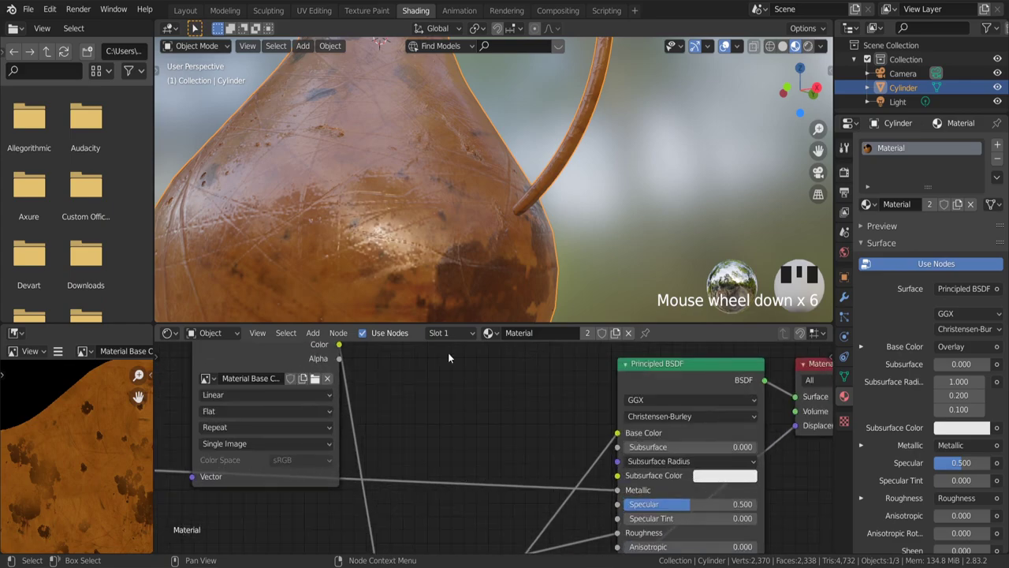
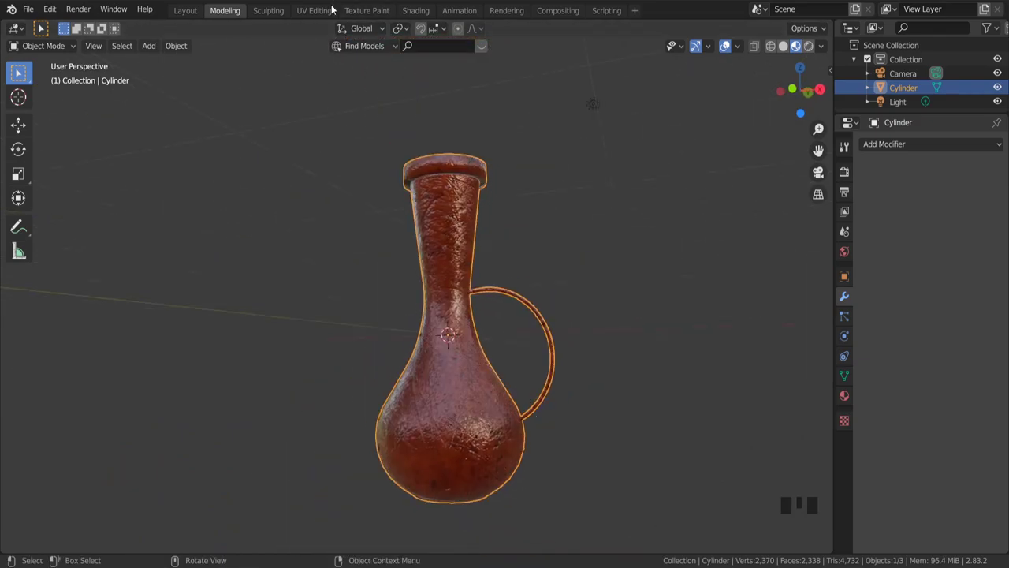
Choose the TexturesCom rusted decal image for the displacement Image Texture node
left_click(414, 9)
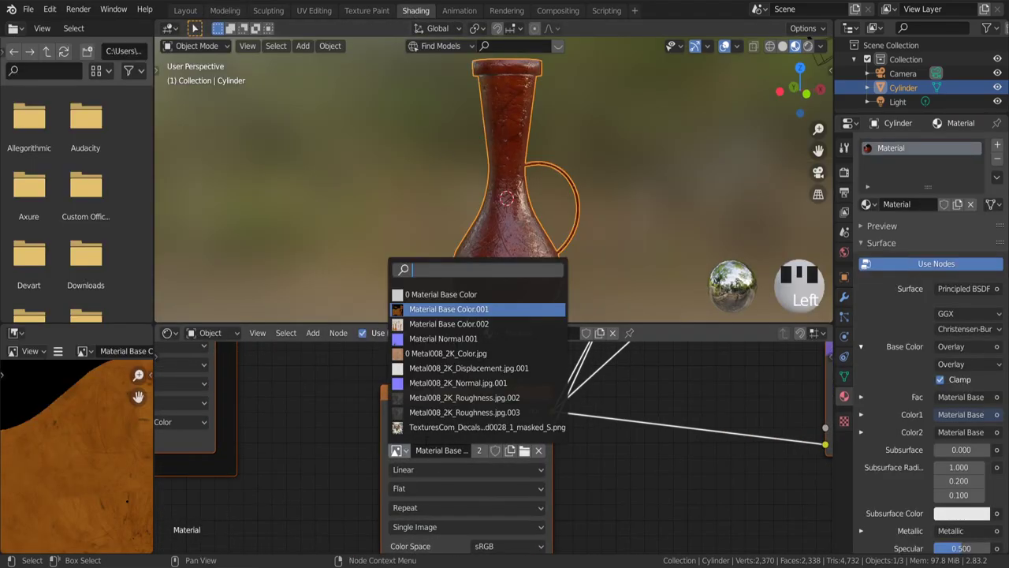
scroll("down", 3)
scroll("up", 3)
scroll("up", 3)
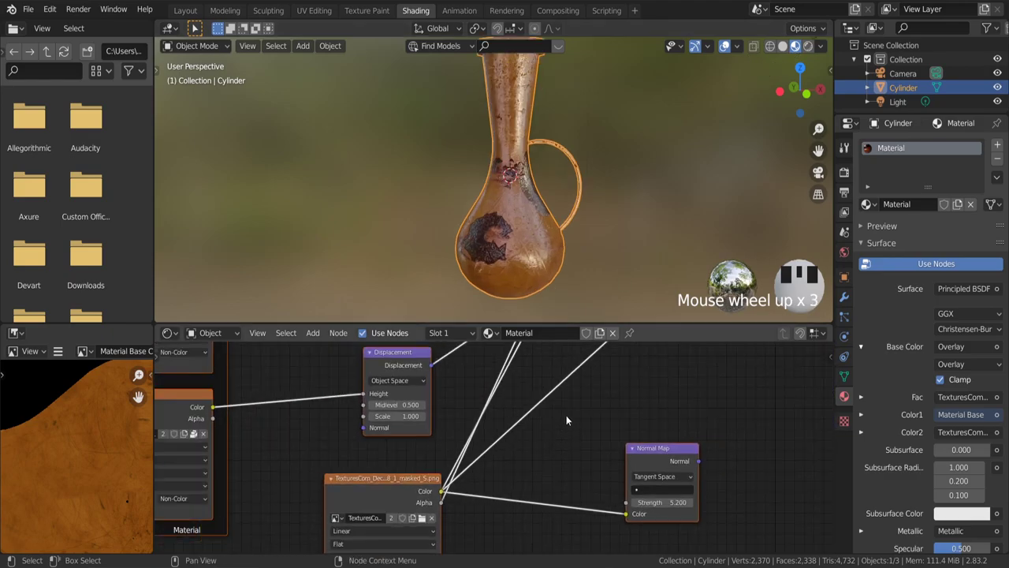
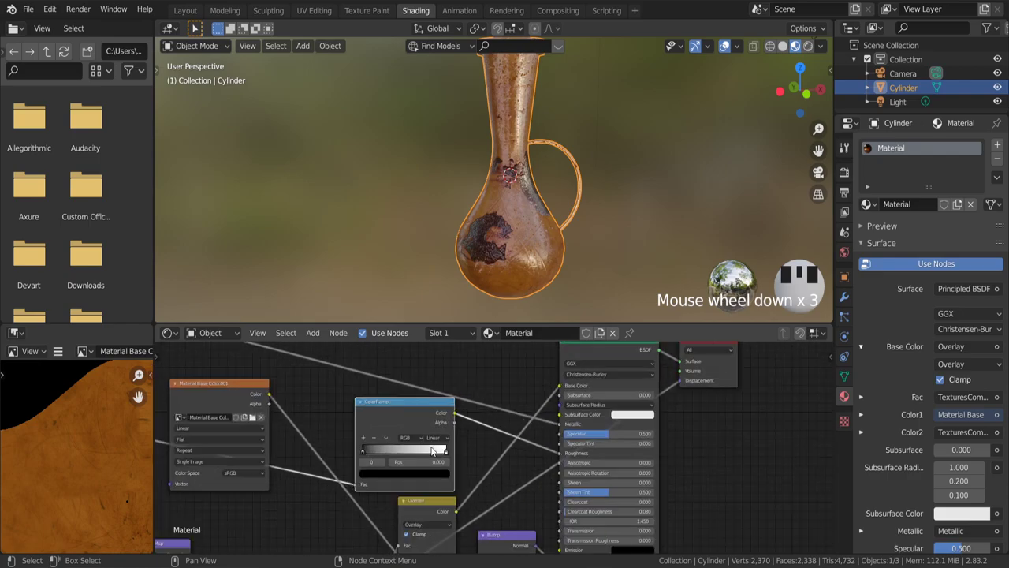
Shift the ColorRamp's white stop toward the middle, near 0.56
left_click_drag(494, 247, 439, 459)
left_click_drag(438, 459, 530, 232)
scroll("up", 3)
left_click_drag(521, 236, 482, 224)
scroll("down", 3)
scroll("up", 3)
middle_click(633, 258)
scroll("down", 3)
Nudge the black ramp stop right to about 0.06 so worn patches show on the vase
left_click_drag(609, 258, 585, 237)
scroll("up", 3)
middle_click(559, 225)
scroll("down", 3)
left_click_drag(482, 175, 284, 450)
left_click_drag(284, 450, 295, 452)
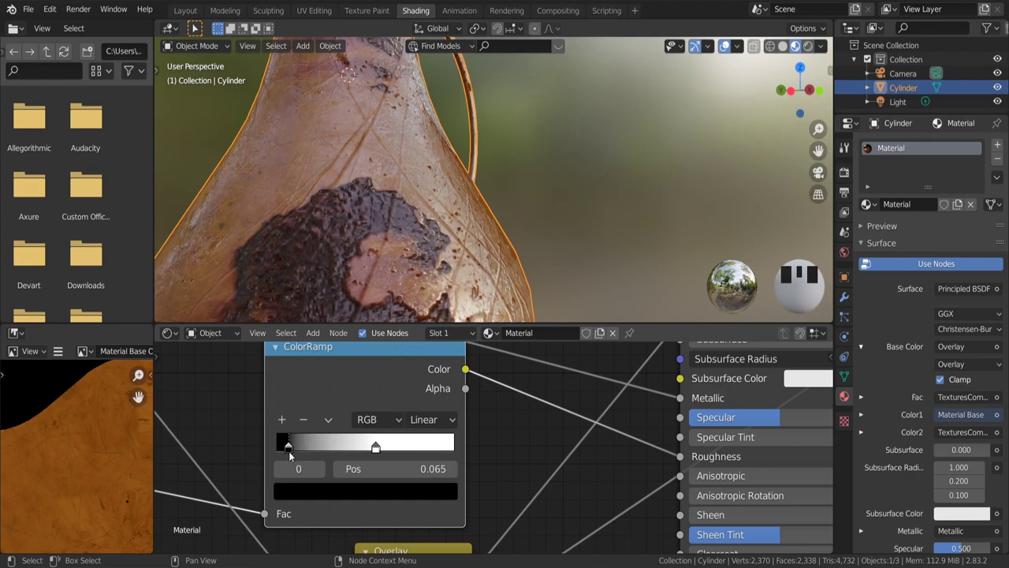